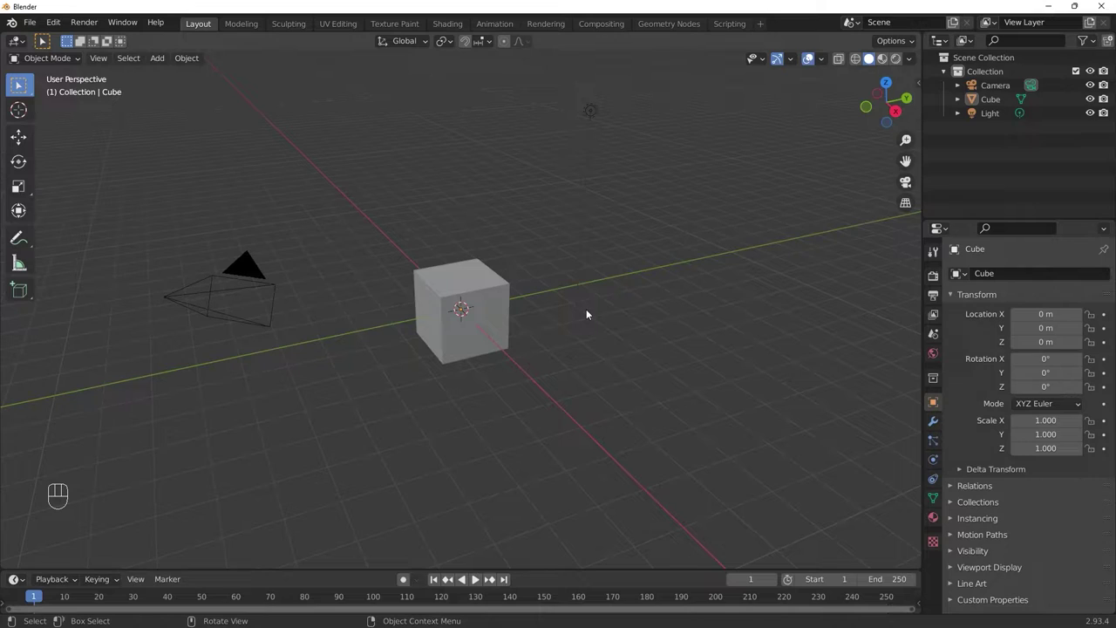
Step: Delete the camera and light, then select the remaining cube
key(space)
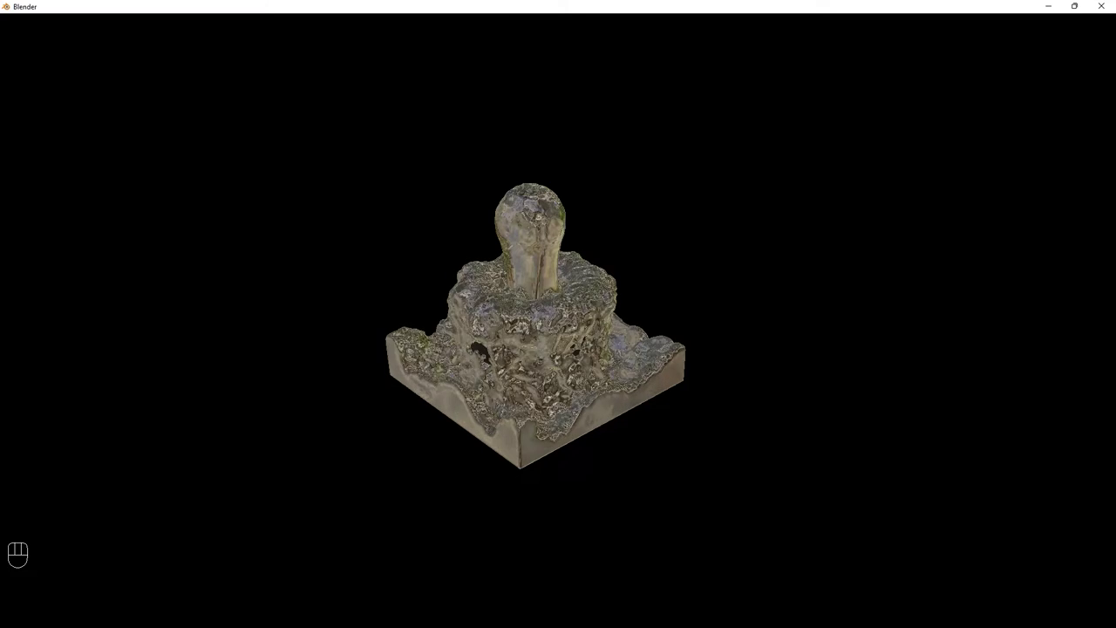
middle_click(532, 299)
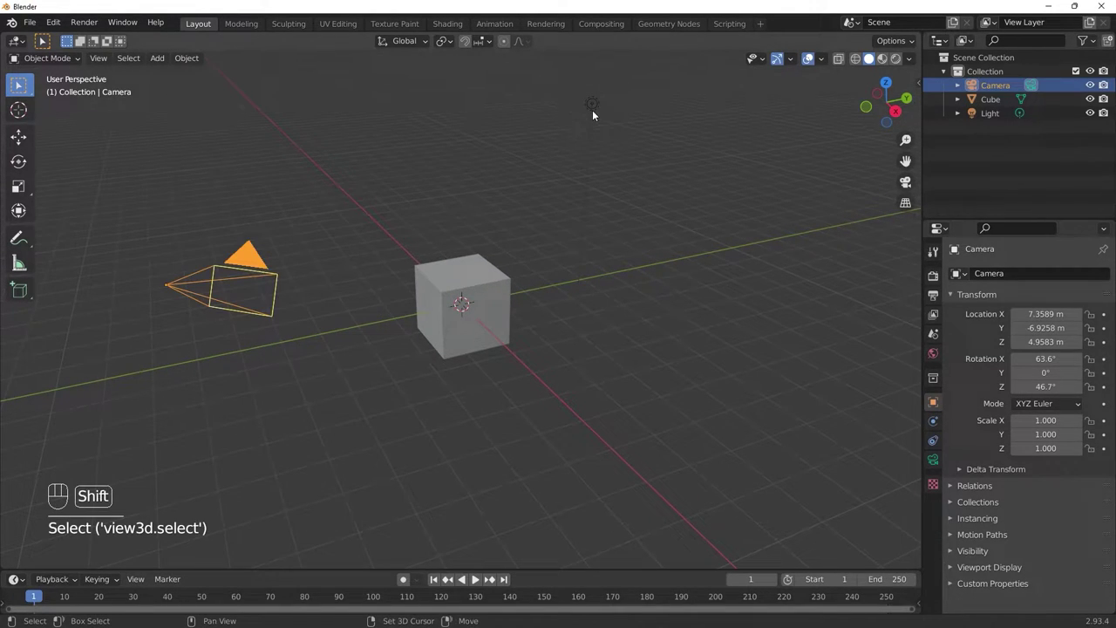
key(x)
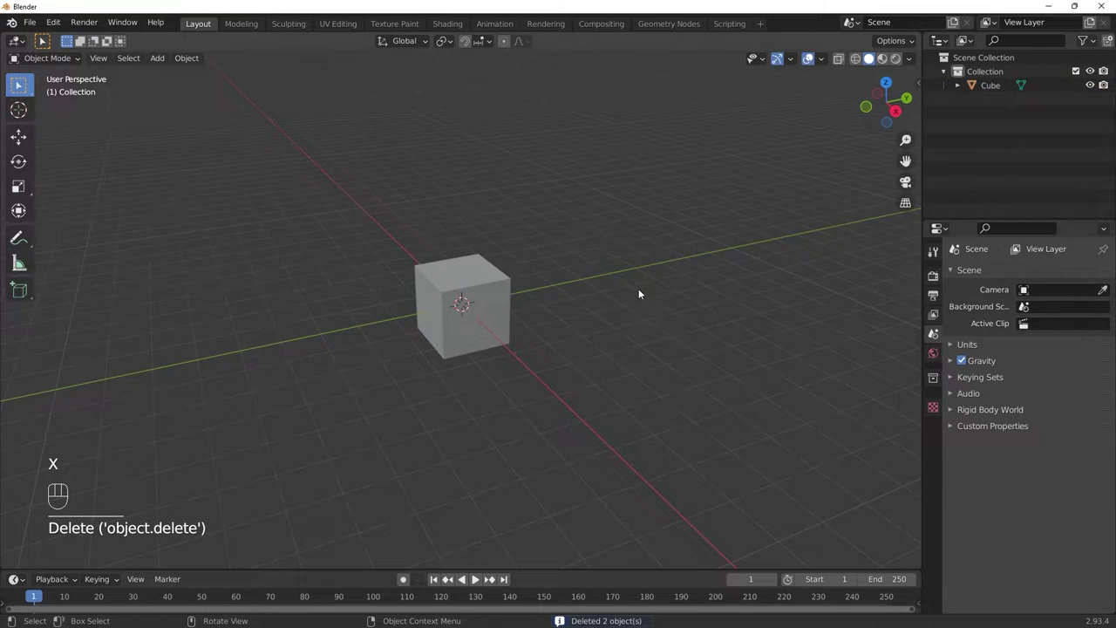
drag(561, 292, 557, 296)
click(496, 302)
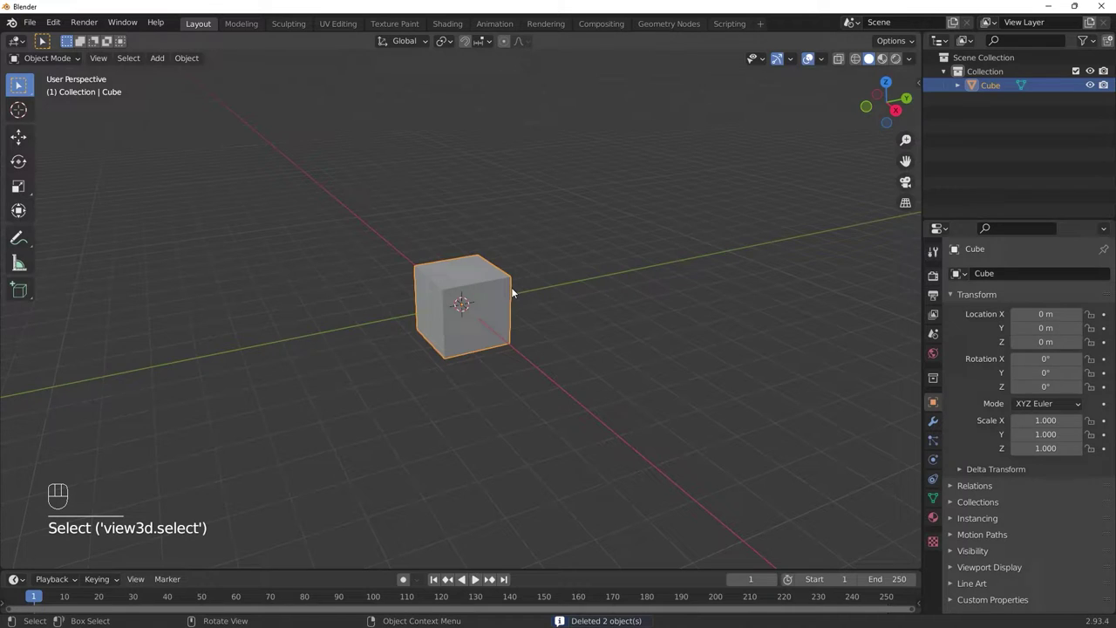
Step: Scale the cube up uniformly to about 3.45 times its size
key(s)
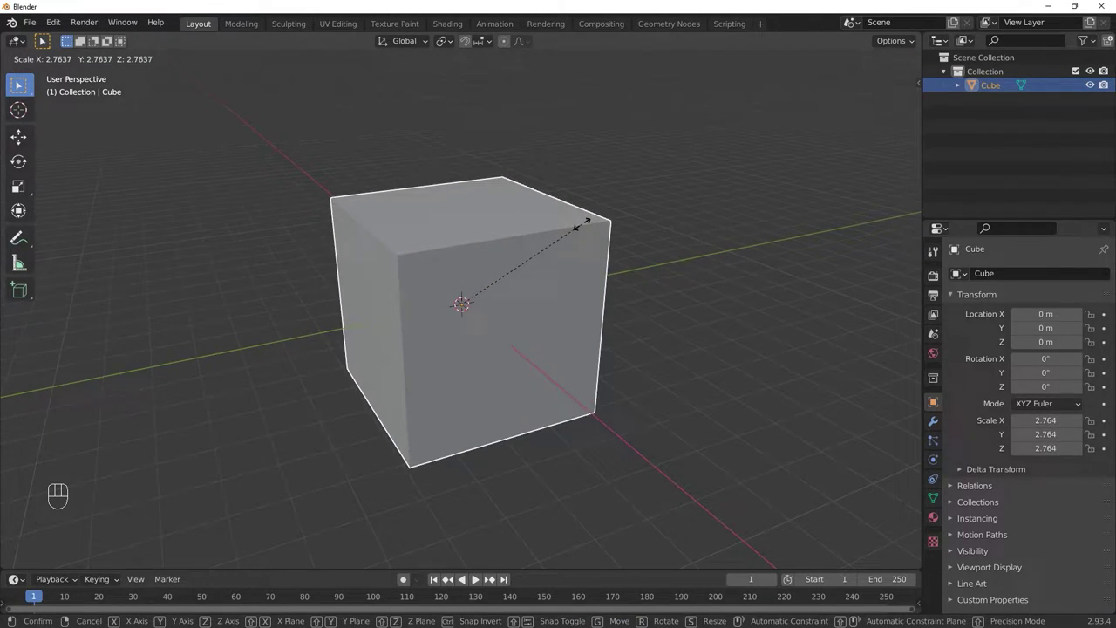
drag(558, 303, 518, 284)
key(s)
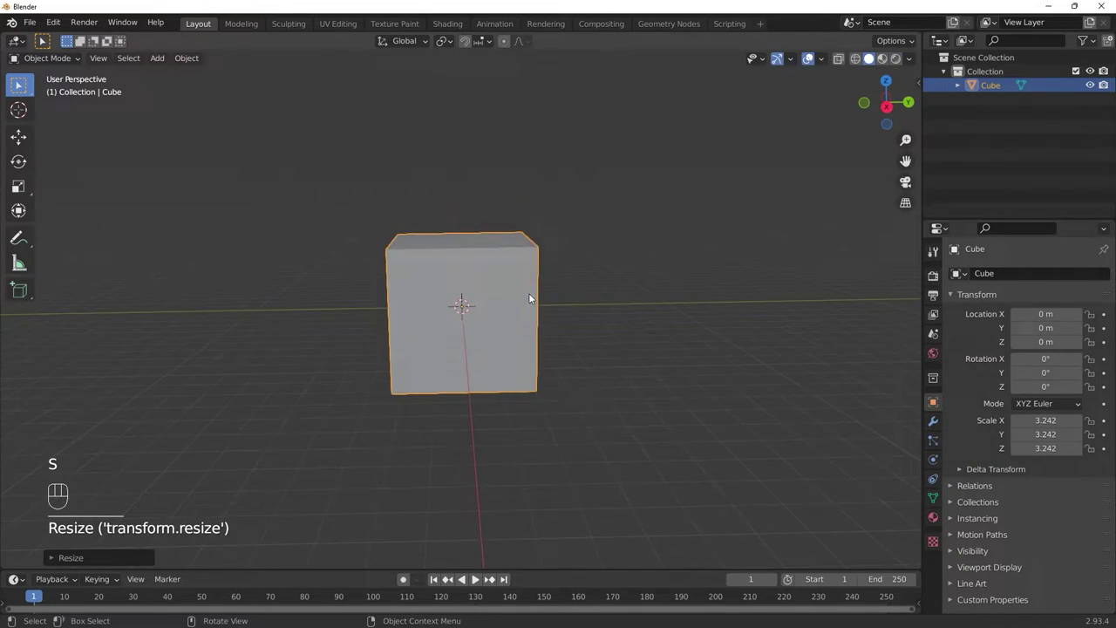
drag(537, 302, 561, 311)
key(s)
key(alt+a)
click(542, 288)
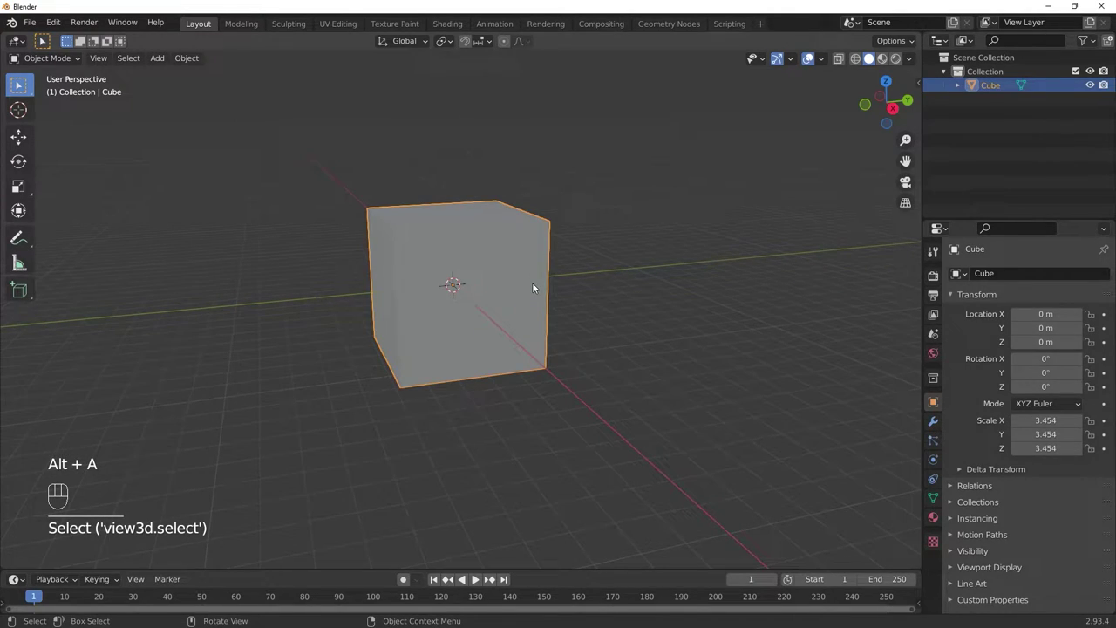
Step: Add Fluid physics to the cube as a Liquid Domain and show the viewport in wireframe
click(935, 469)
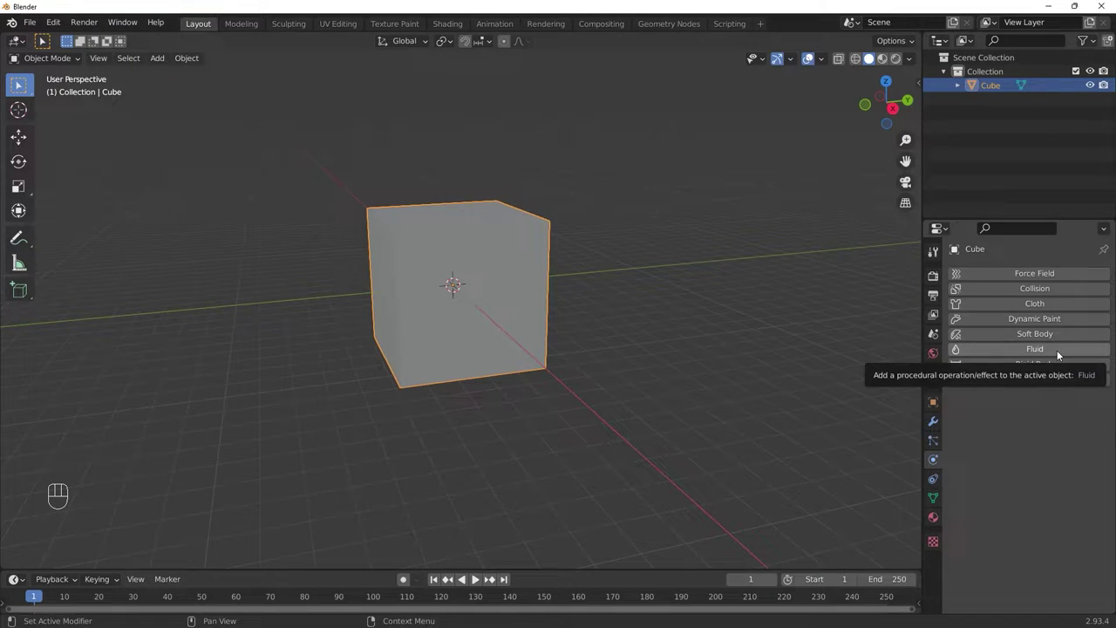
click(1061, 353)
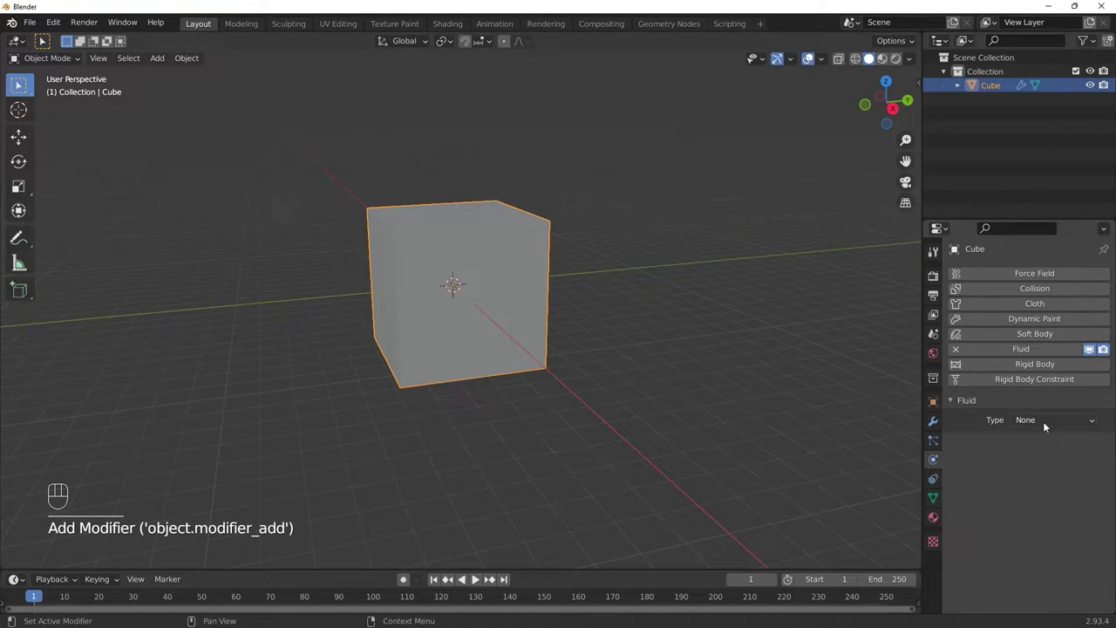
drag(1058, 430, 1070, 453)
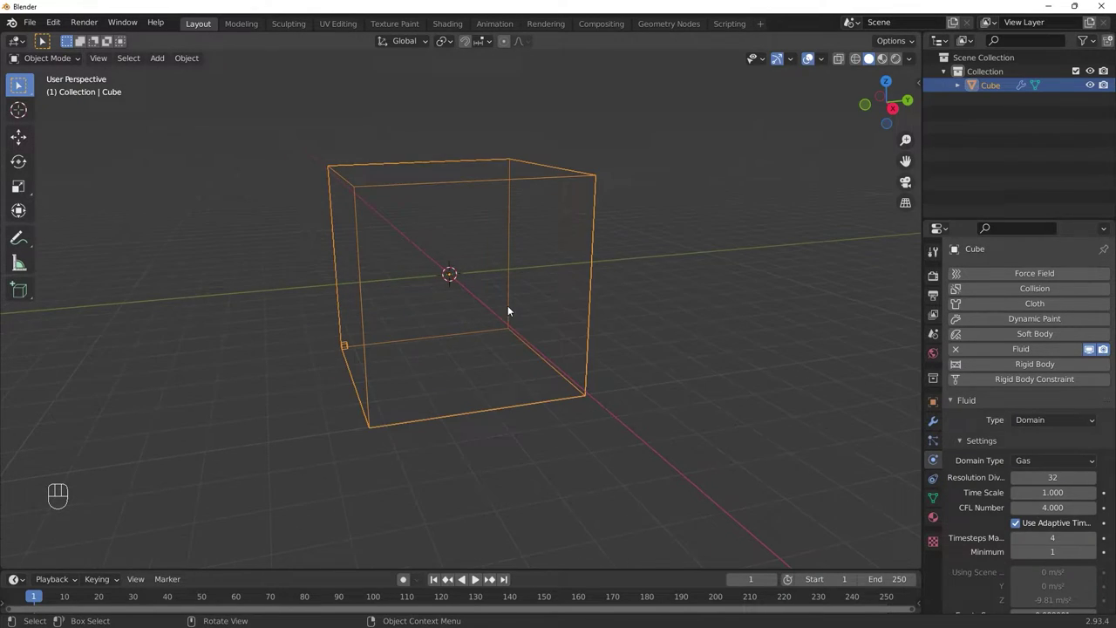
drag(512, 309, 535, 320)
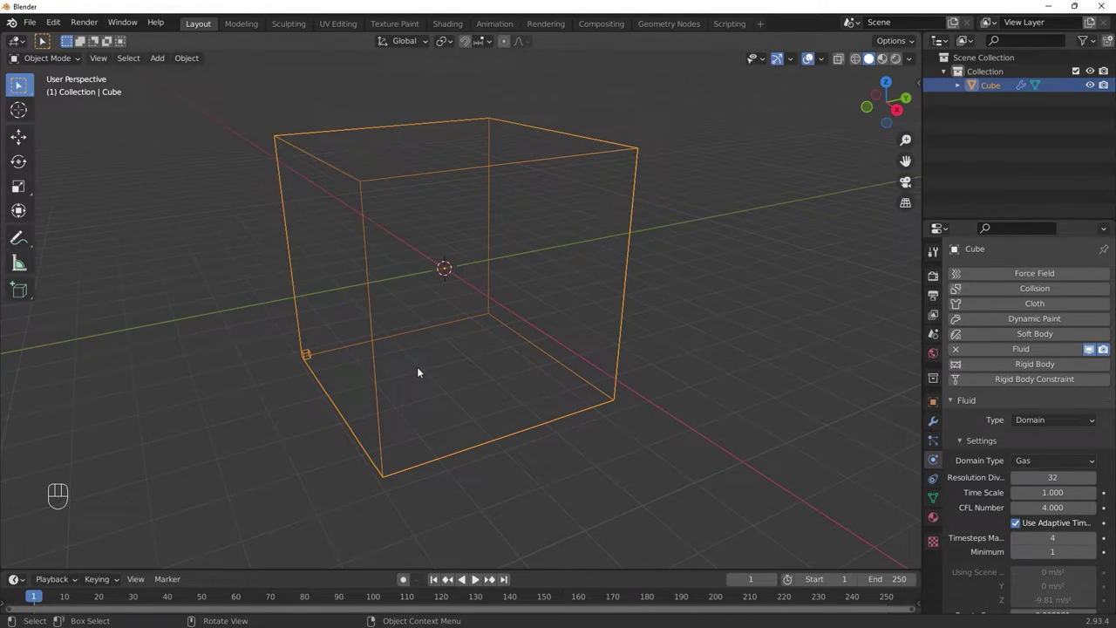
drag(1056, 464, 1063, 499)
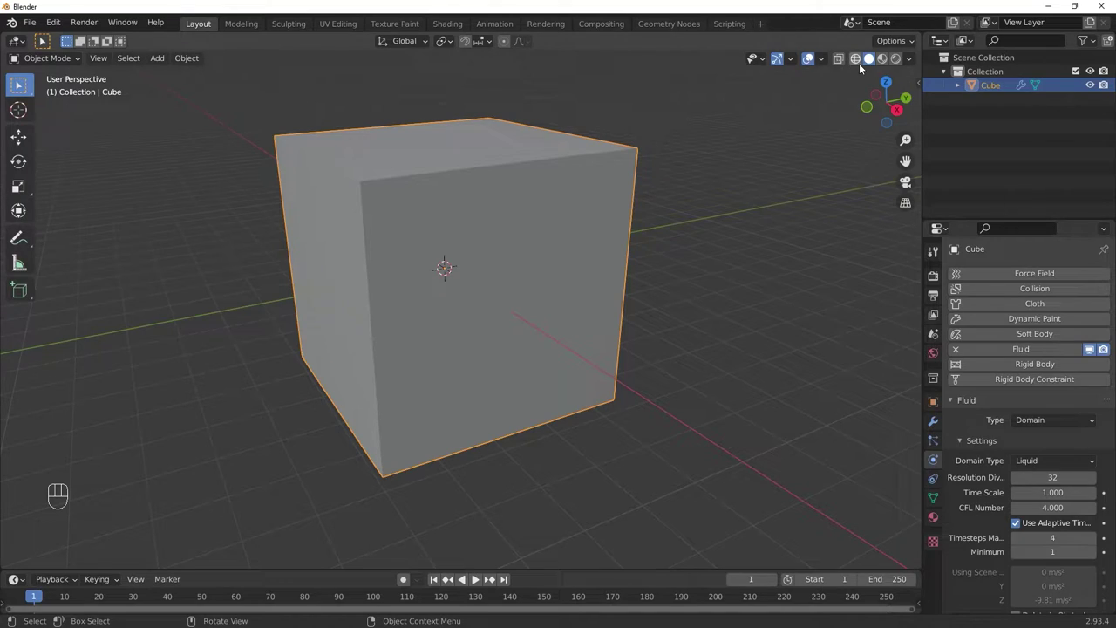
click(861, 63)
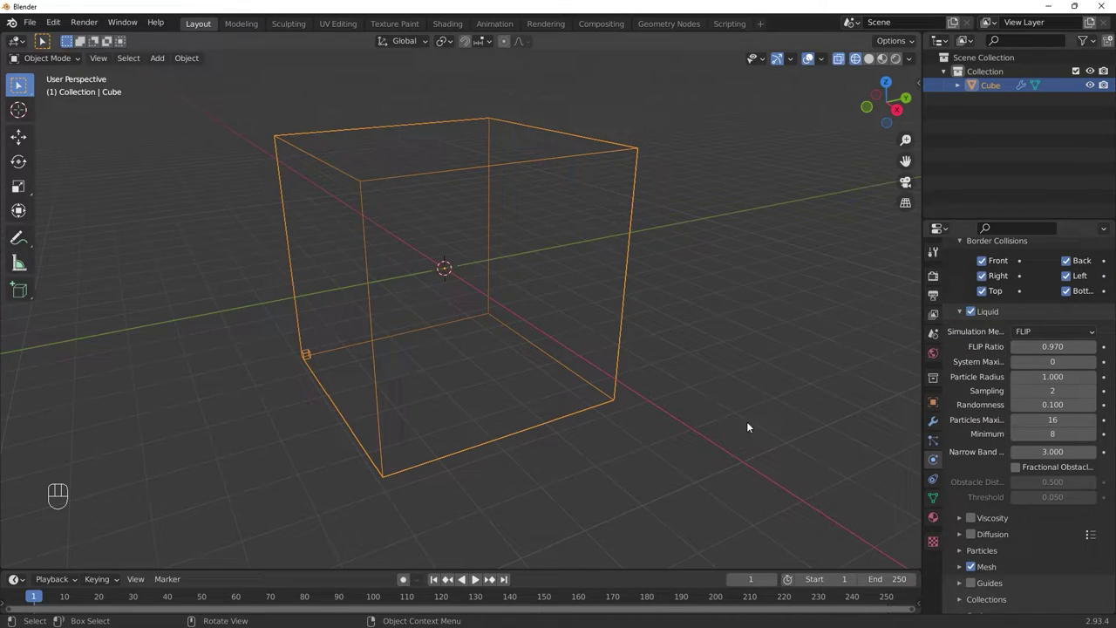
Step: Add a UV sphere inside the domain cube and lift it toward the top
key(alt+a)
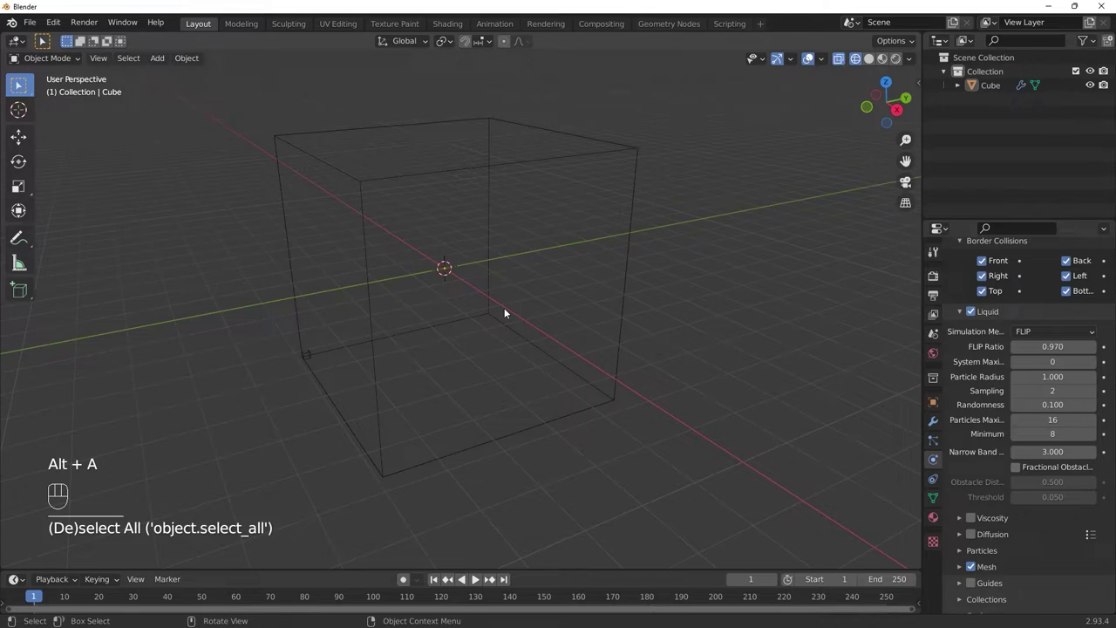
key(shift+a)
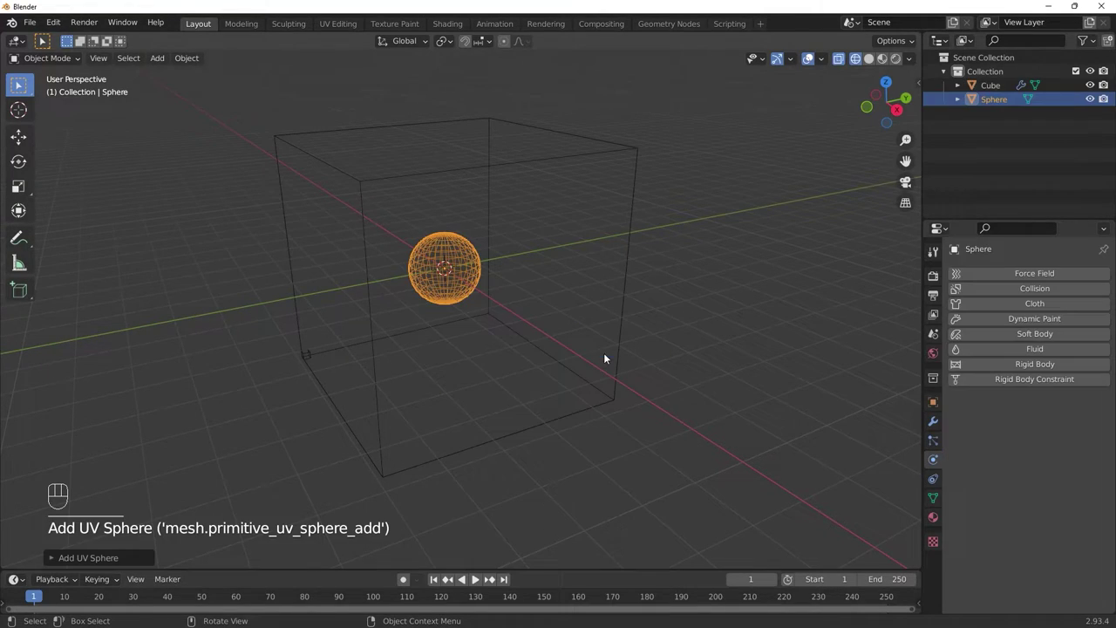
key(shift+space)
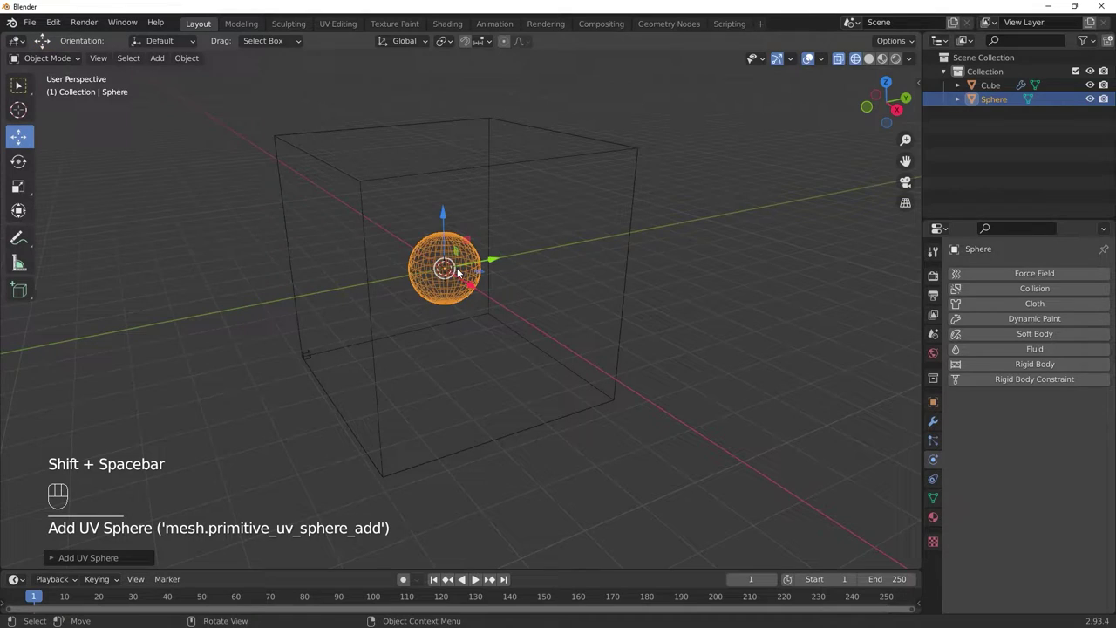
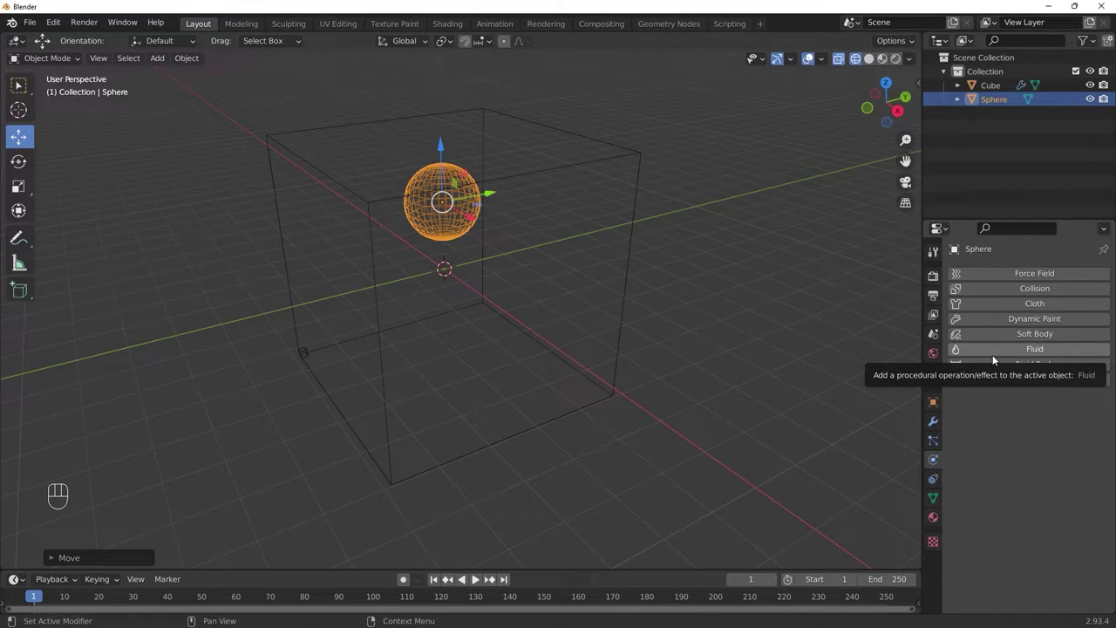
Step: Make the sphere a fluid Flow object of Liquid type, then select the domain cube
click(1002, 354)
drag(1062, 421, 1083, 465)
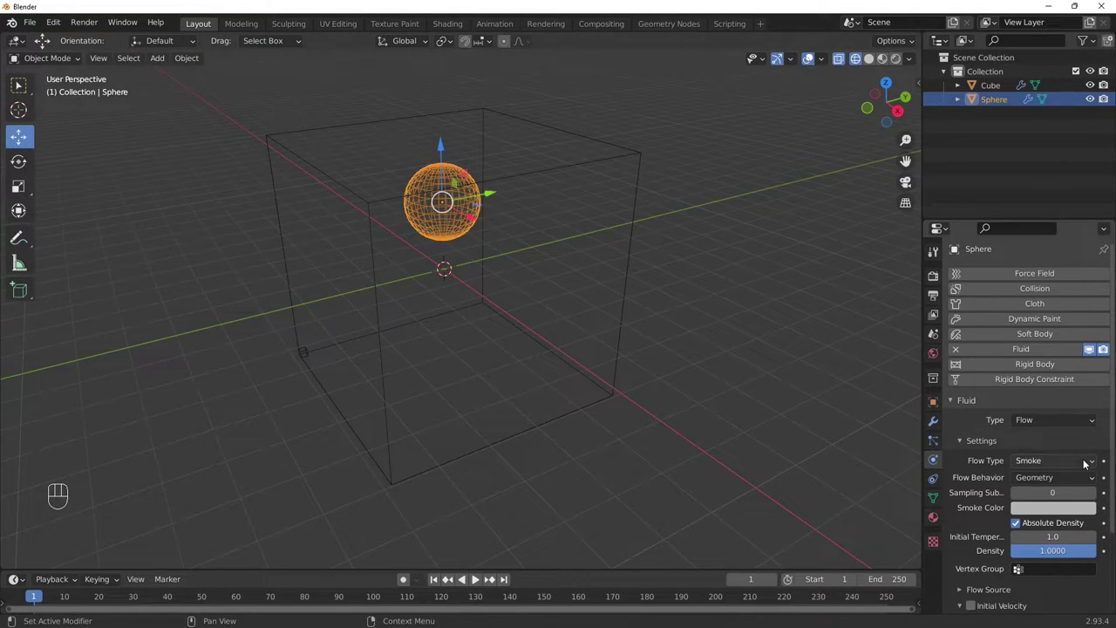
drag(1087, 463, 1061, 520)
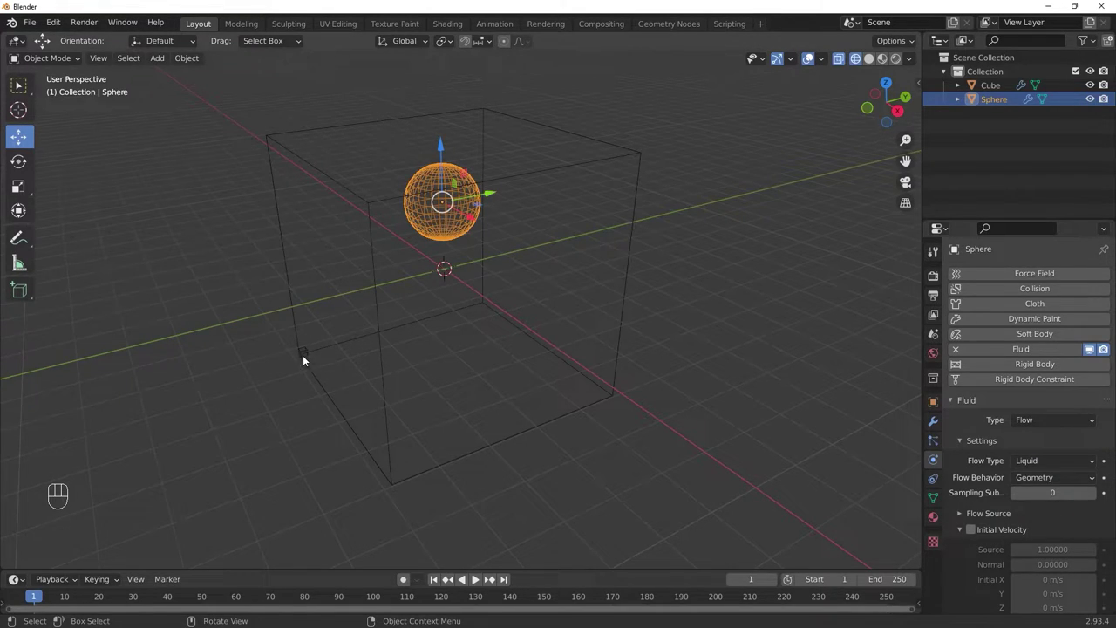
click(309, 361)
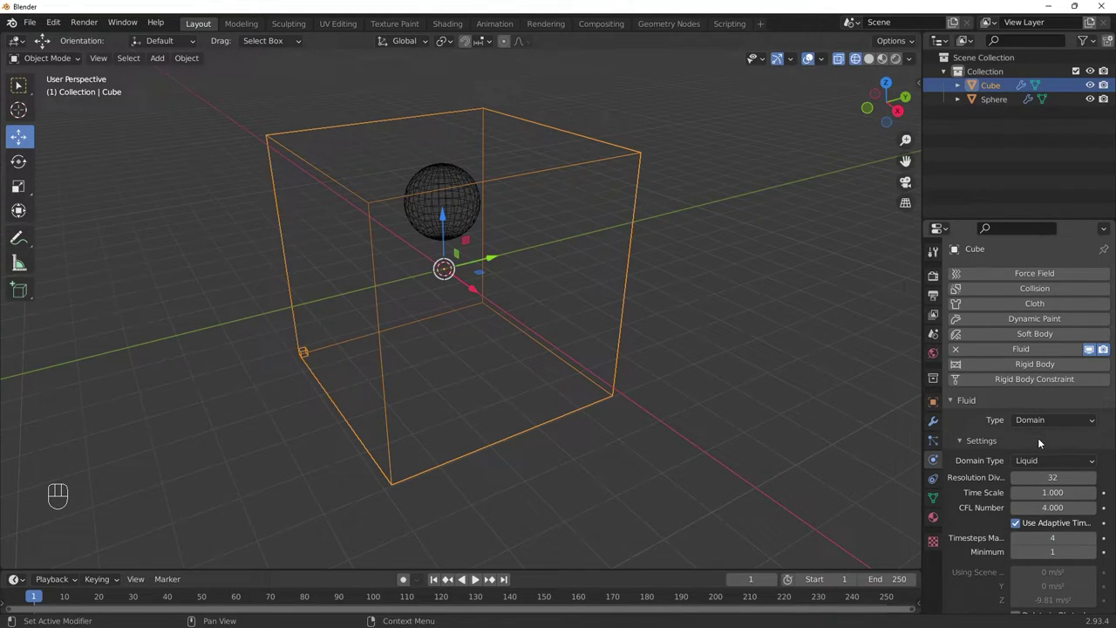
Step: Give the domain cube a Glass BSDF material with Roughness 0
click(934, 523)
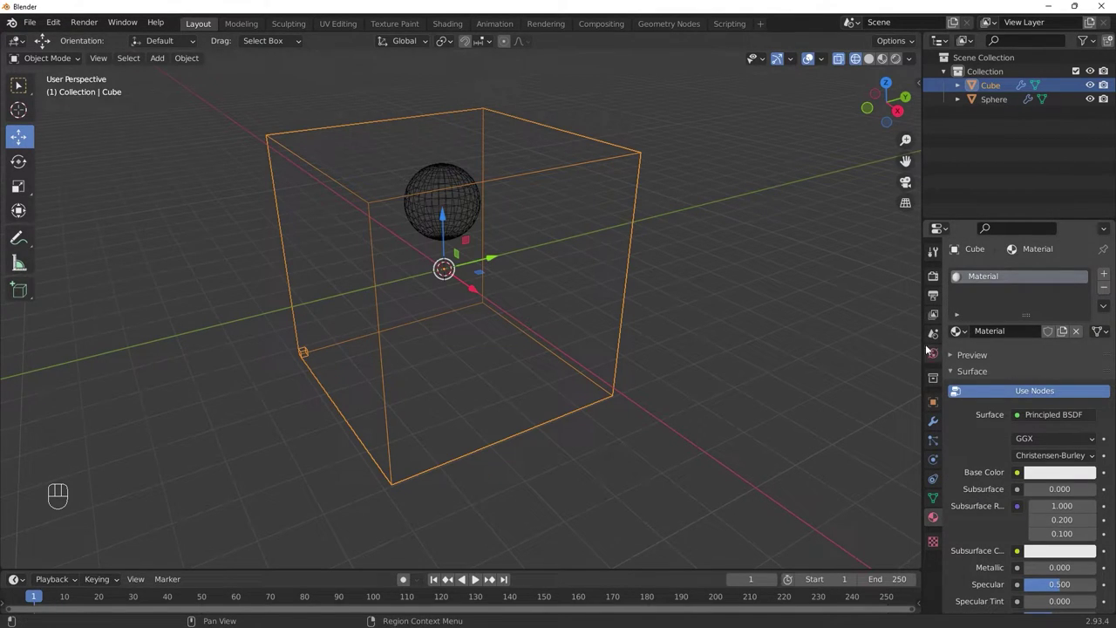
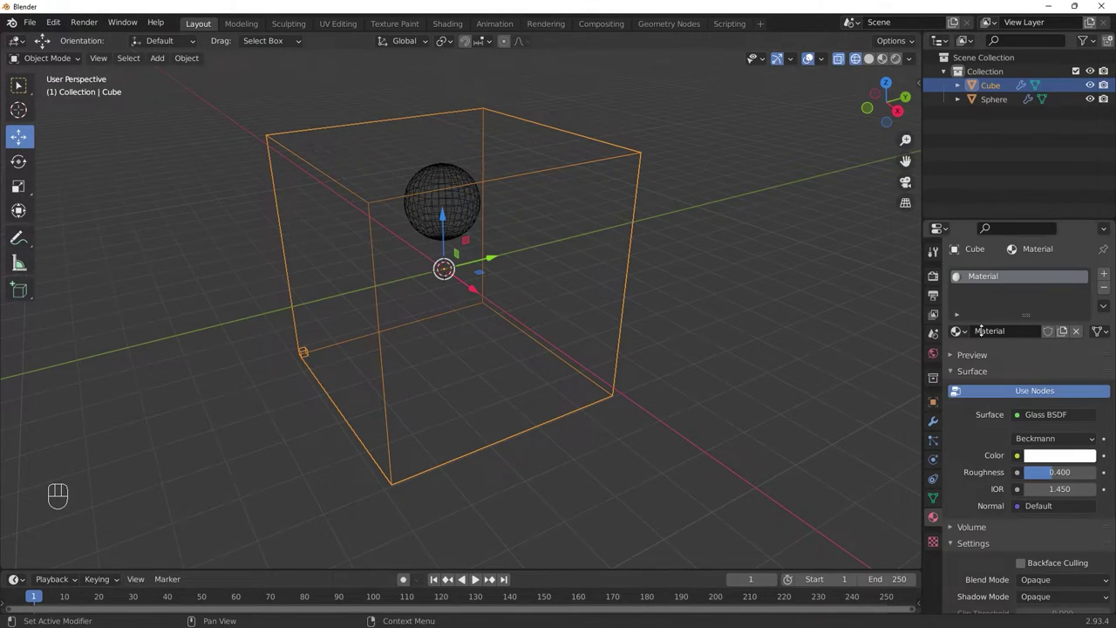
drag(1066, 475, 922, 441)
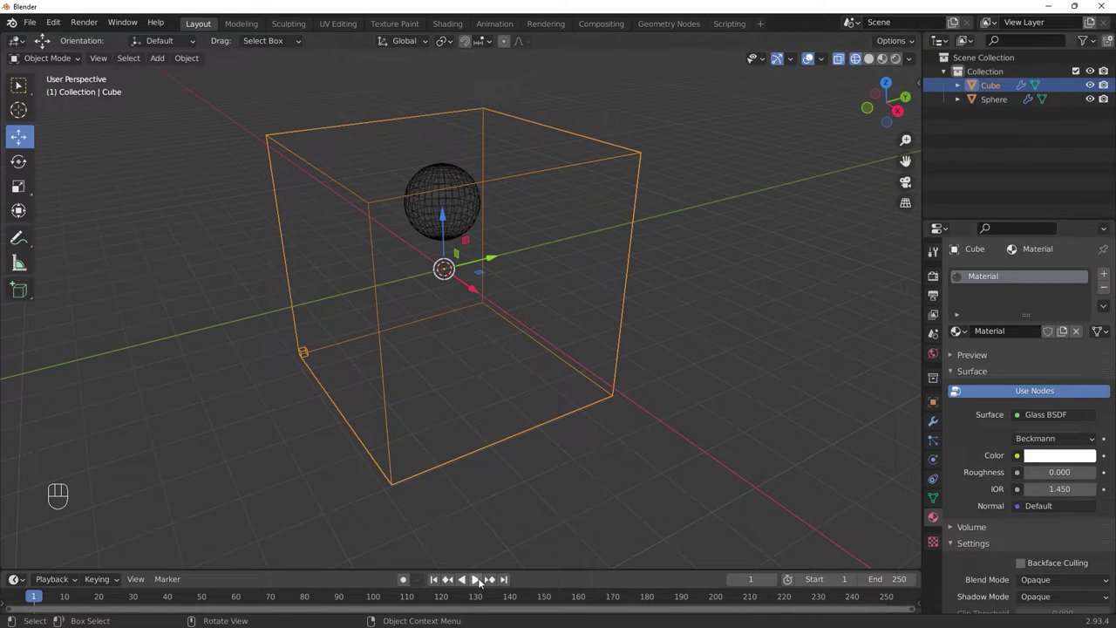
Step: Play the animation briefly, return to frame 1 and reselect the domain cube
click(481, 592)
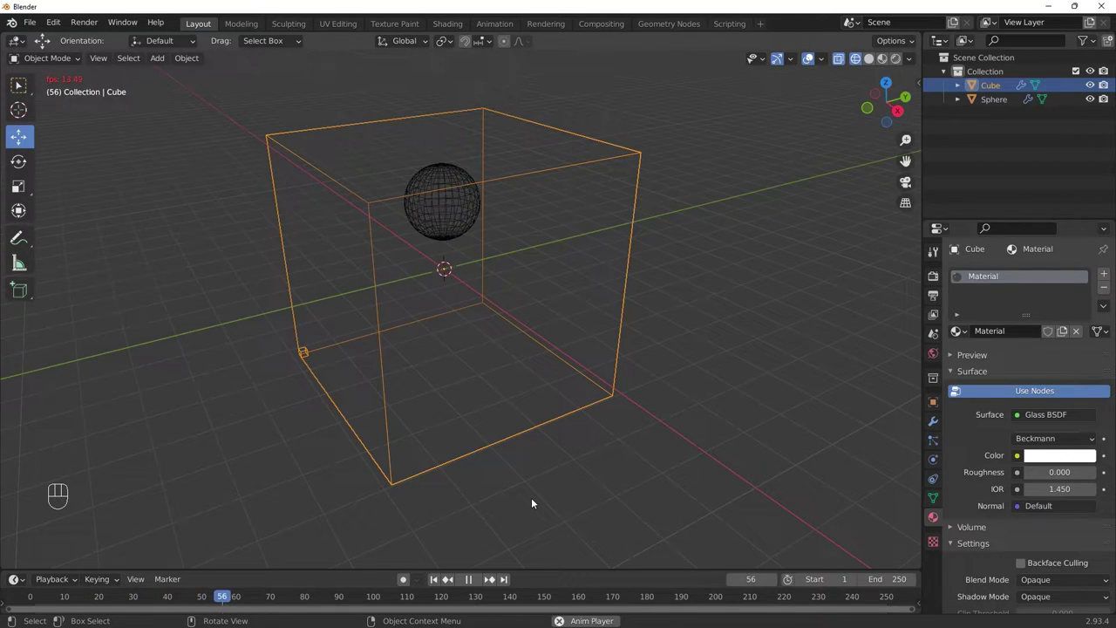
key(space)
click(438, 579)
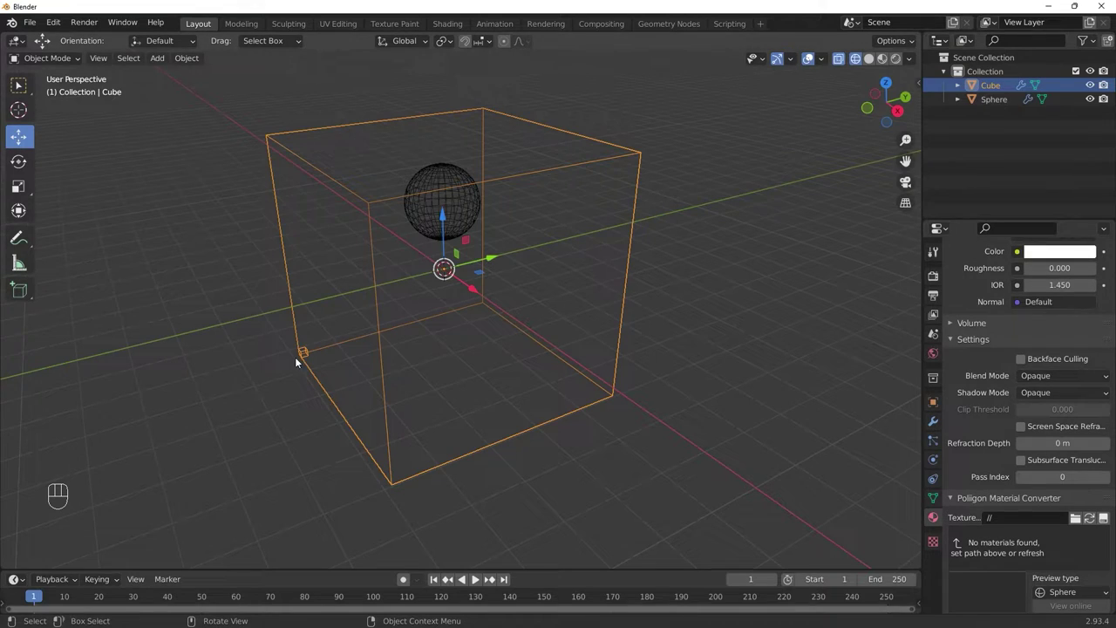
click(305, 357)
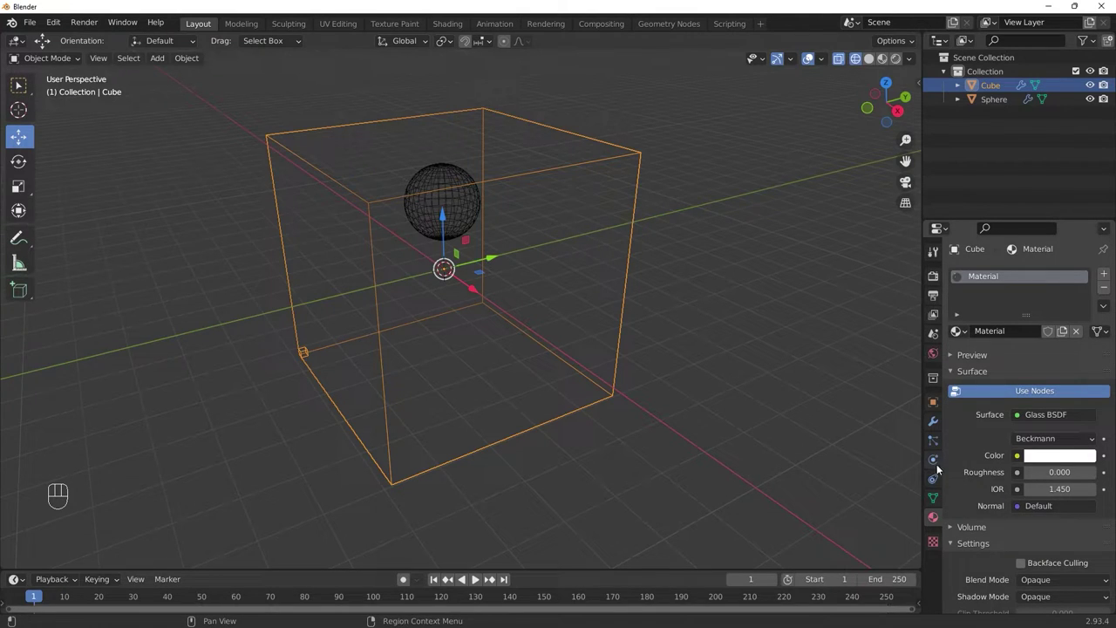
Step: Set the domain cache Type to All, bake all 250 frames and view in Material Preview shading
click(940, 472)
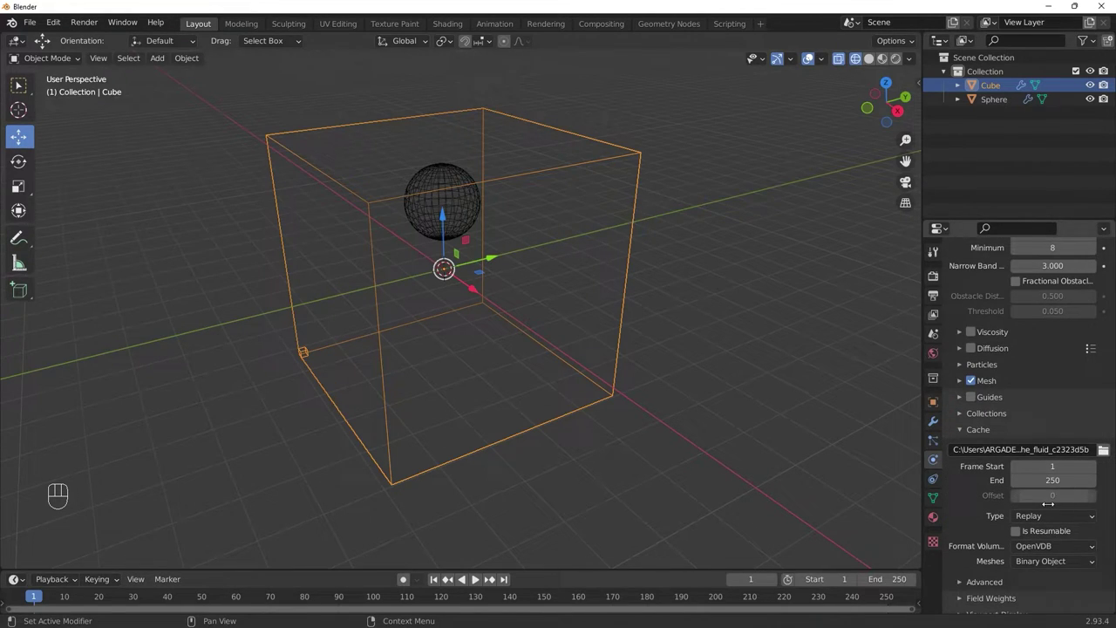
drag(1075, 519, 1053, 559)
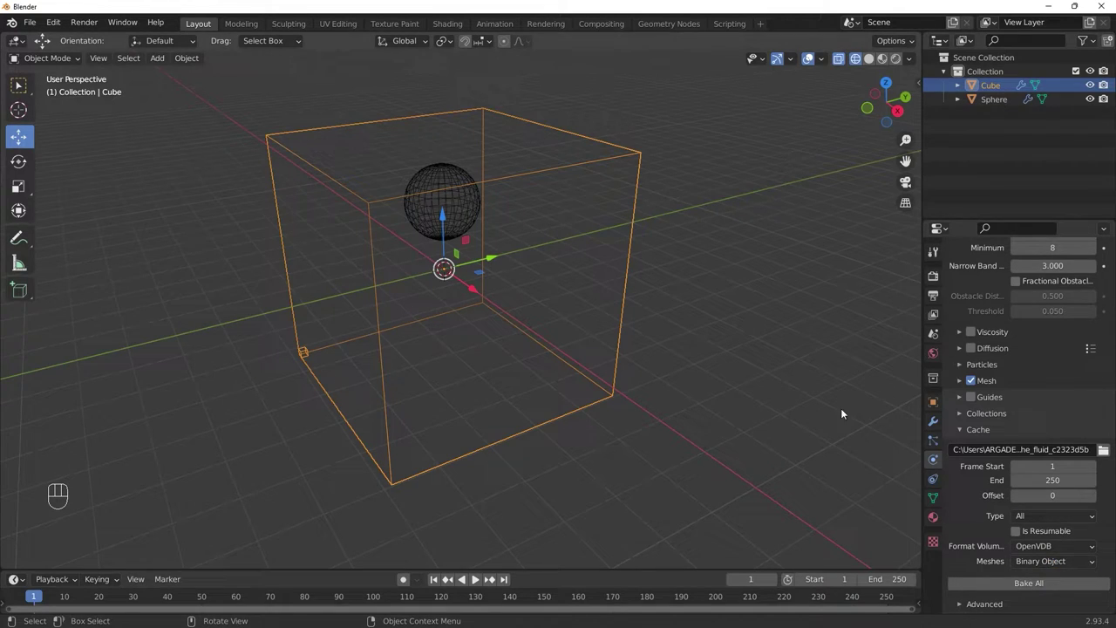
drag(1017, 585, 725, 381)
key(z)
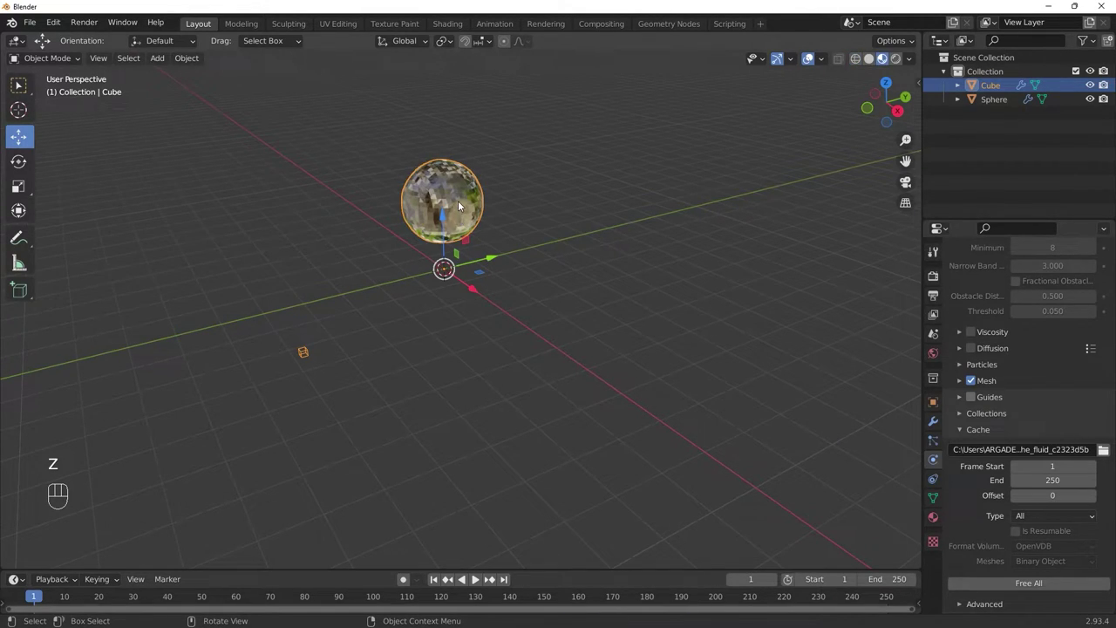
Step: Play back the baked liquid with overlays hidden, orbiting around it
click(464, 205)
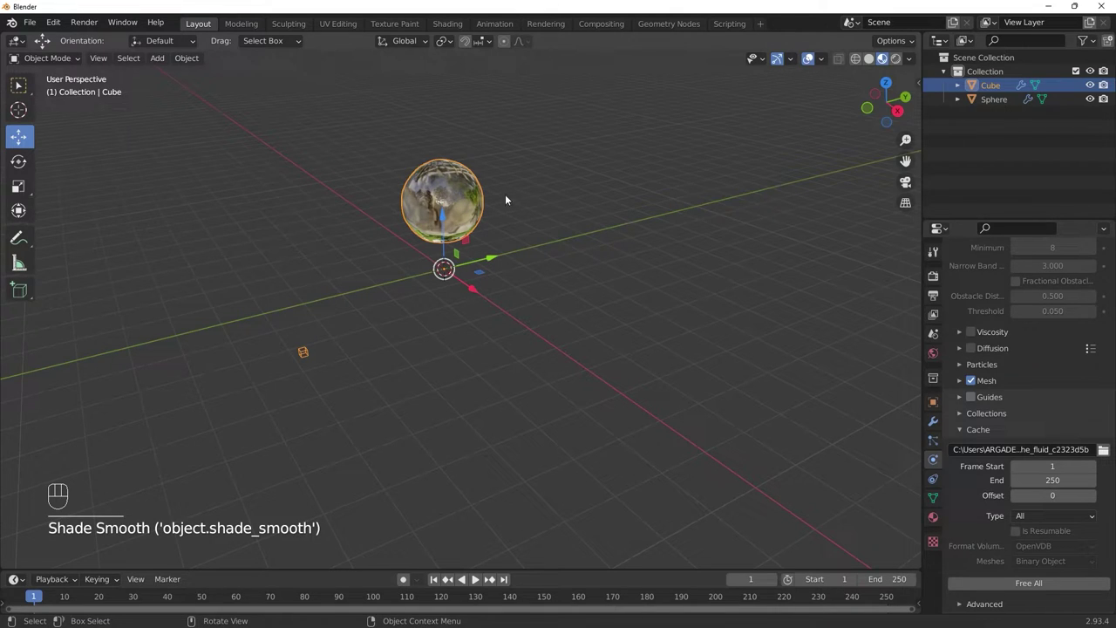
key(space)
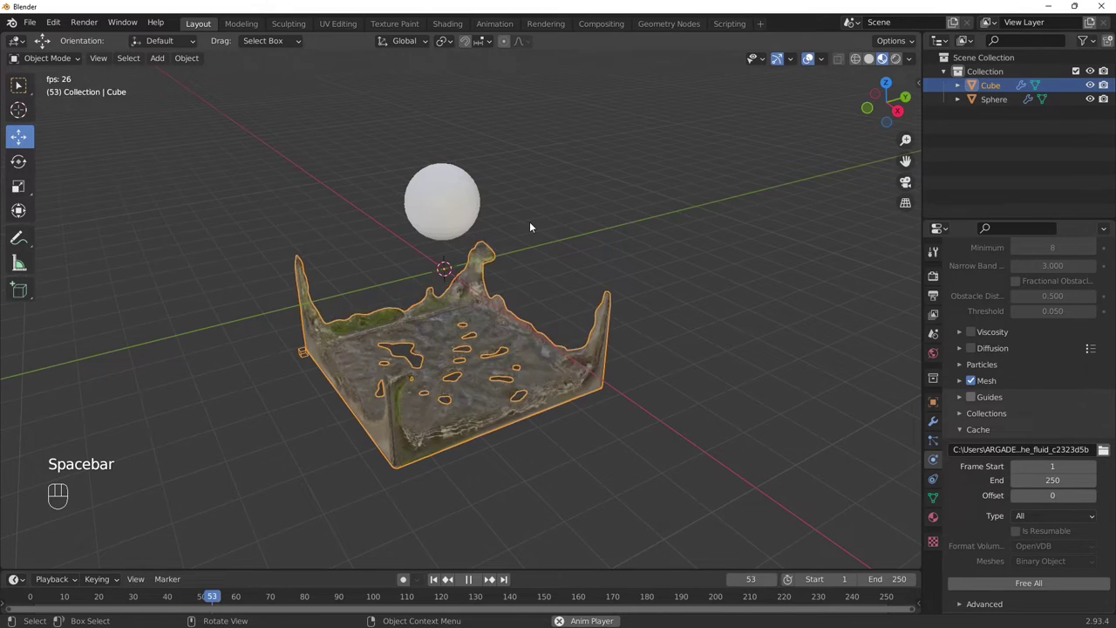
key(alt+a)
click(536, 300)
click(811, 64)
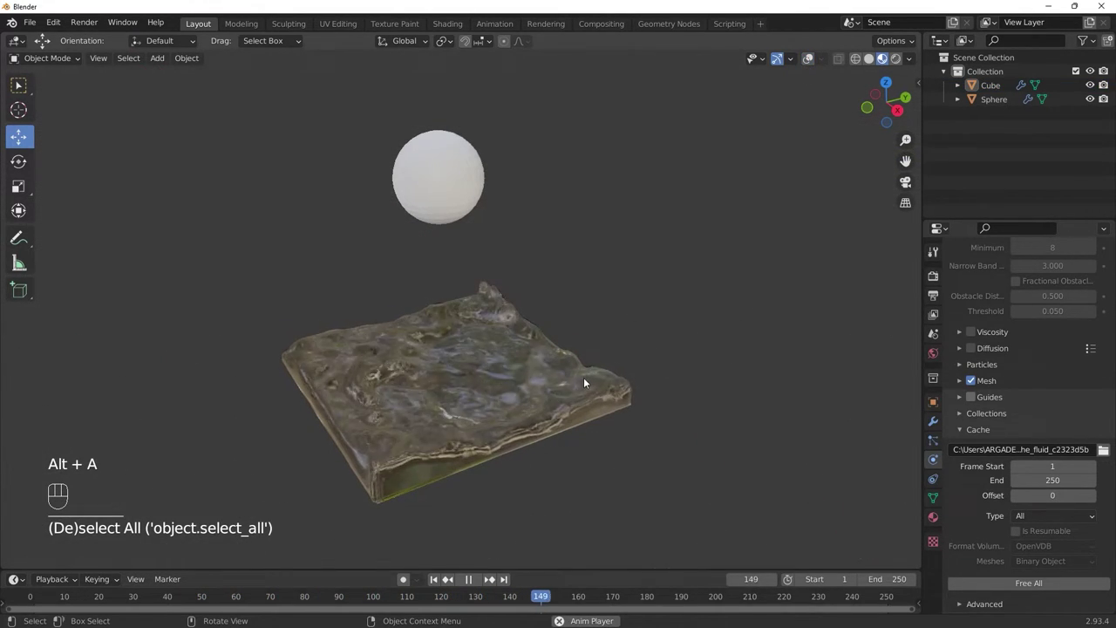
drag(583, 375, 603, 341)
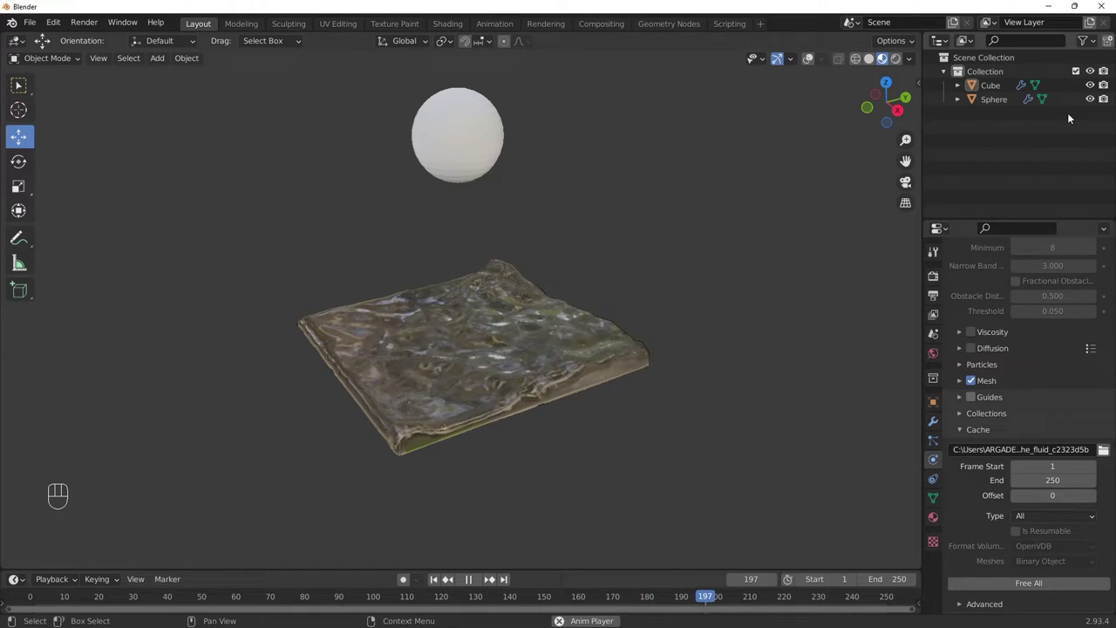
Step: Hide the sphere in the outliner and stop playback around frame 211
click(1090, 107)
click(1109, 98)
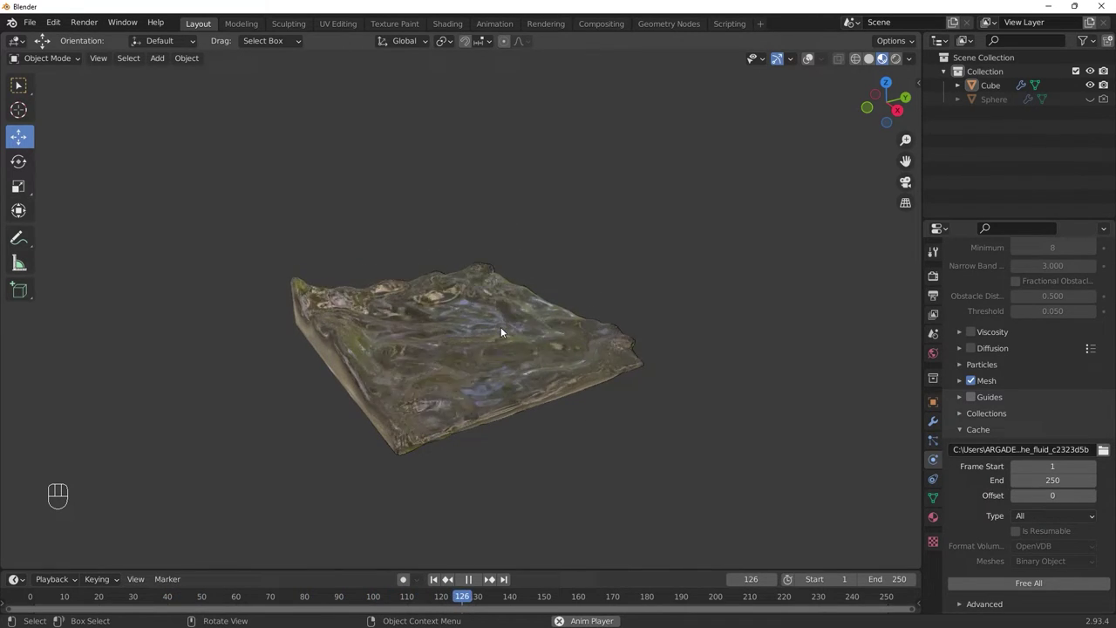
key(alt+a)
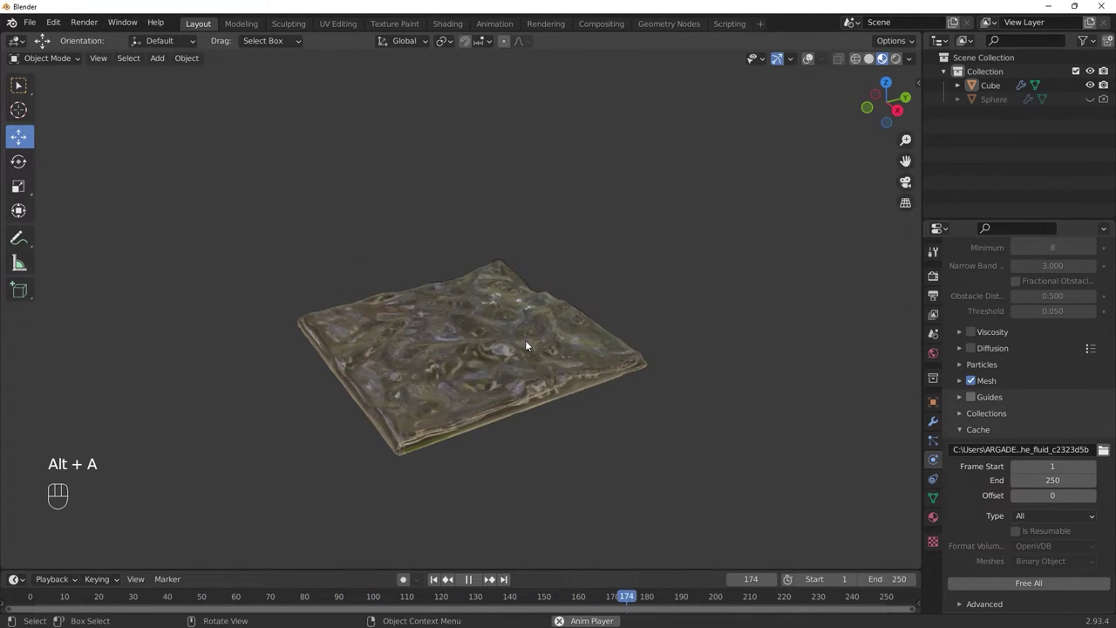
key(space)
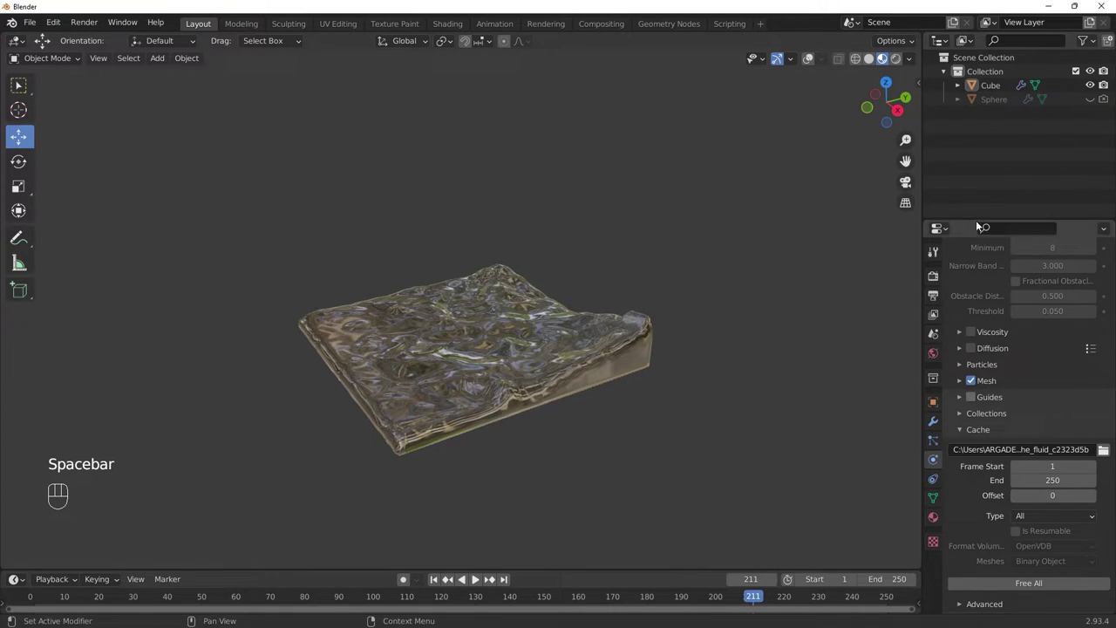
Step: Free all baked fluid data on the cube, set cache Type to Modular and return to wireframe
click(1006, 90)
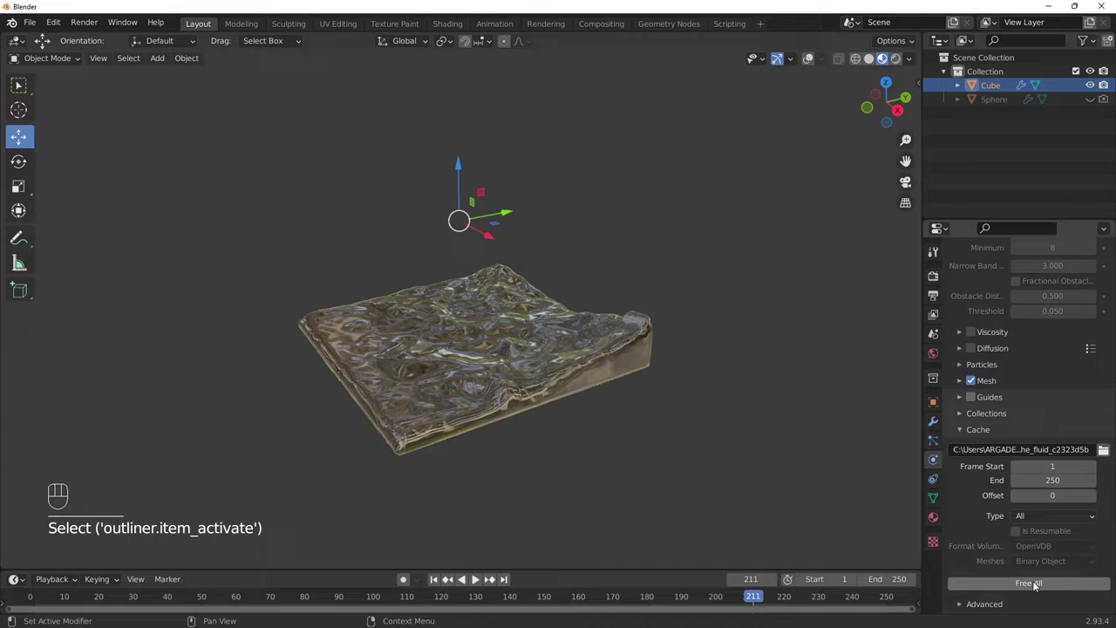
click(1038, 585)
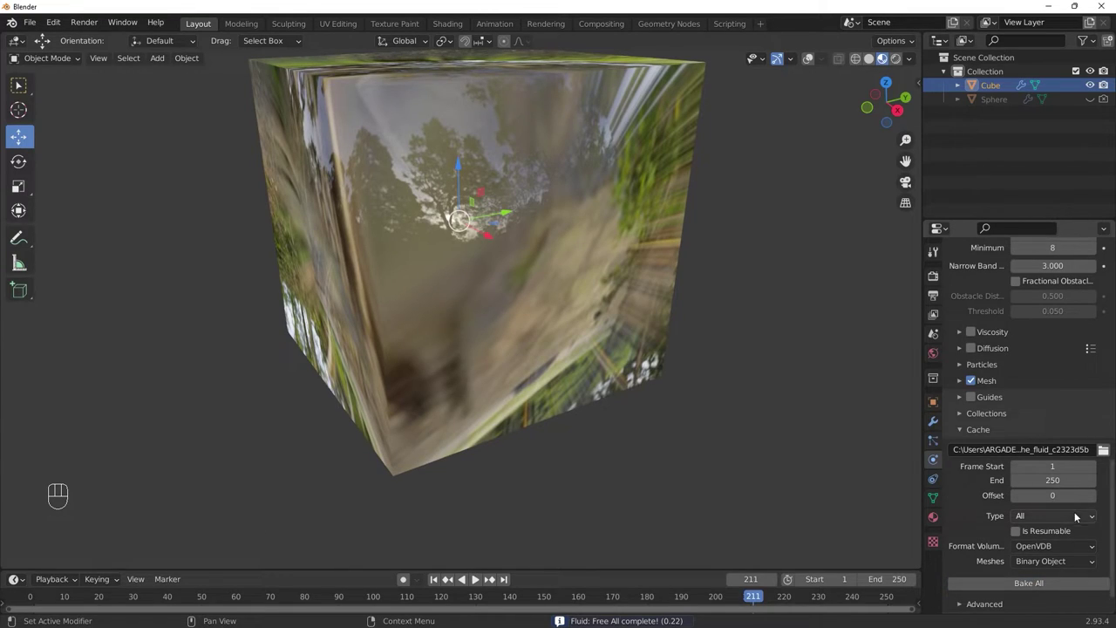
drag(1067, 519, 1054, 548)
key(z)
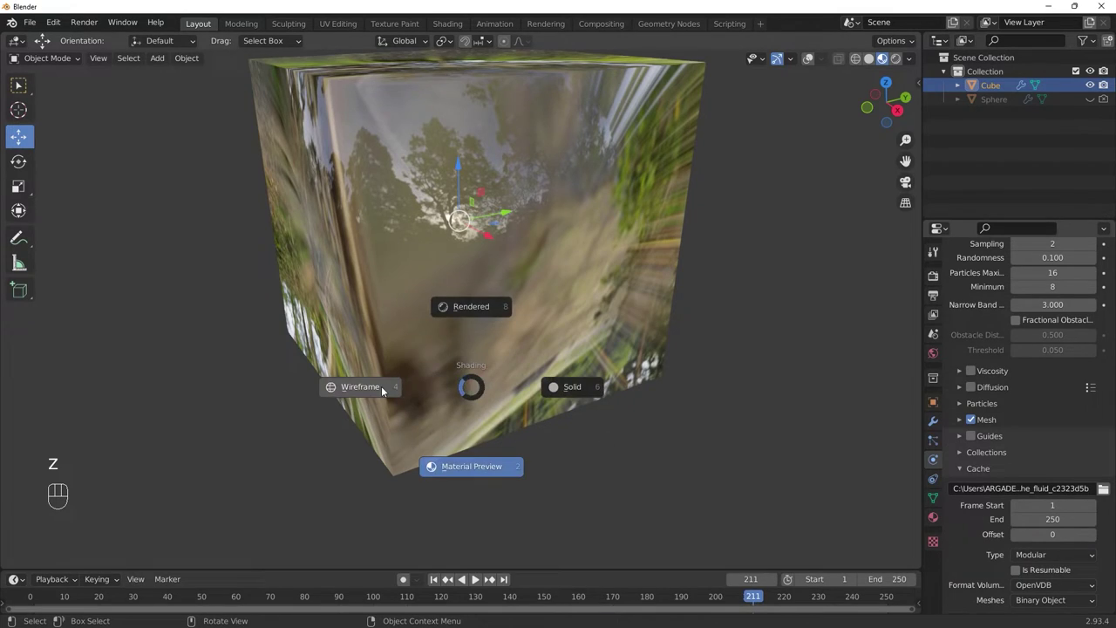
key(alt+a)
Step: Unhide the sphere and add a cylinder beneath it inside the domain cube
click(1106, 101)
click(1091, 107)
click(487, 204)
key(alt+a)
key(shift+a)
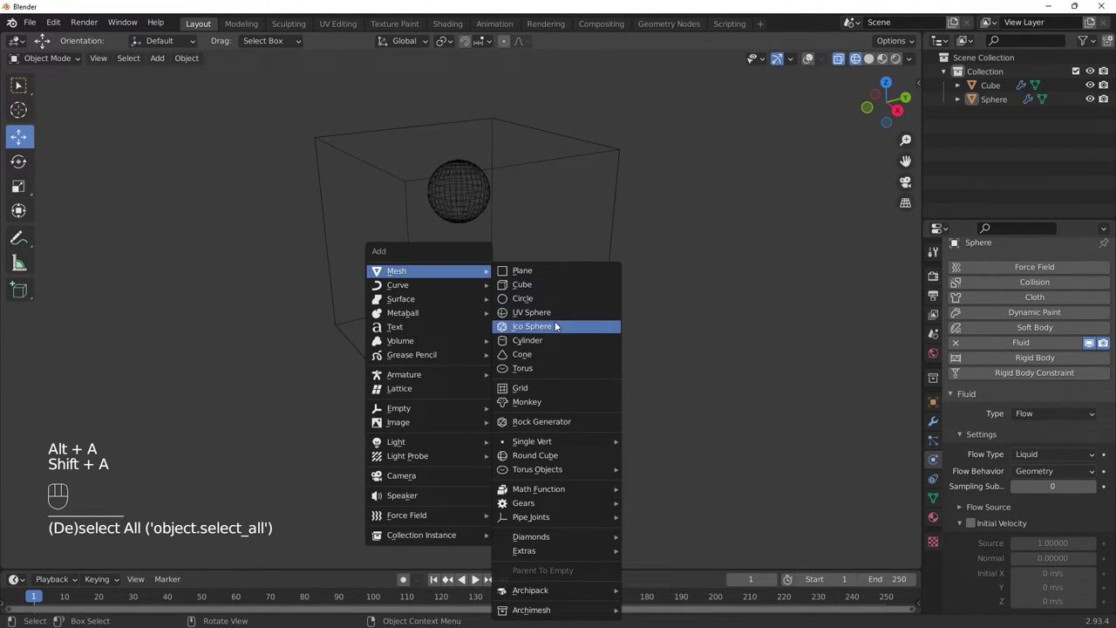
key(s)
Step: Flatten the cylinder along Z into a short ring and widen it inside the cube
key(s)
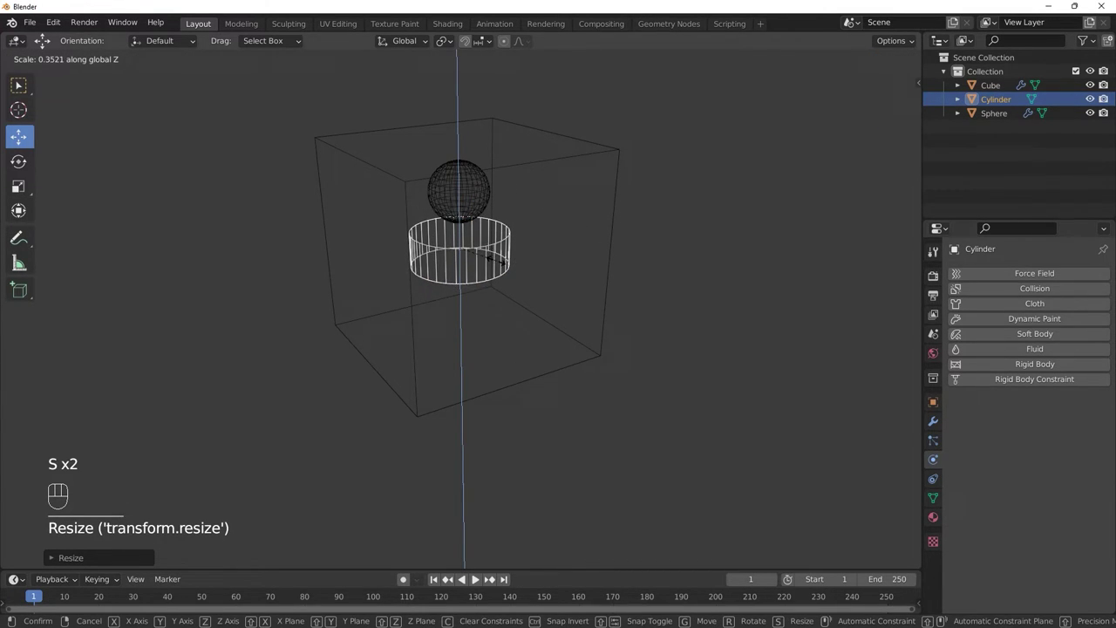
drag(462, 200, 470, 225)
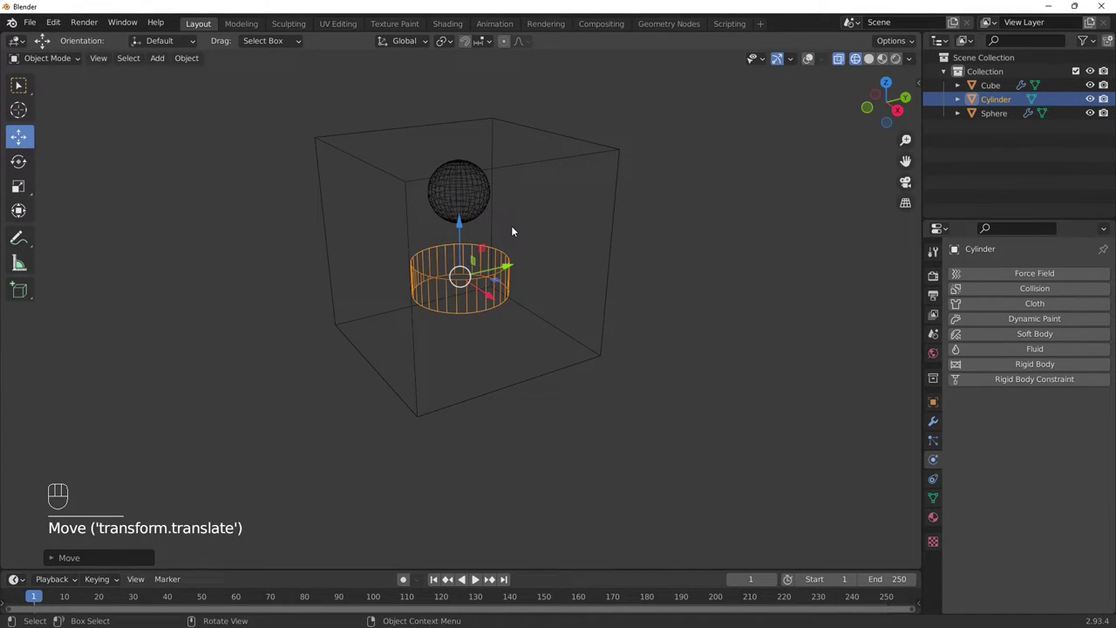
key(s)
key(s)
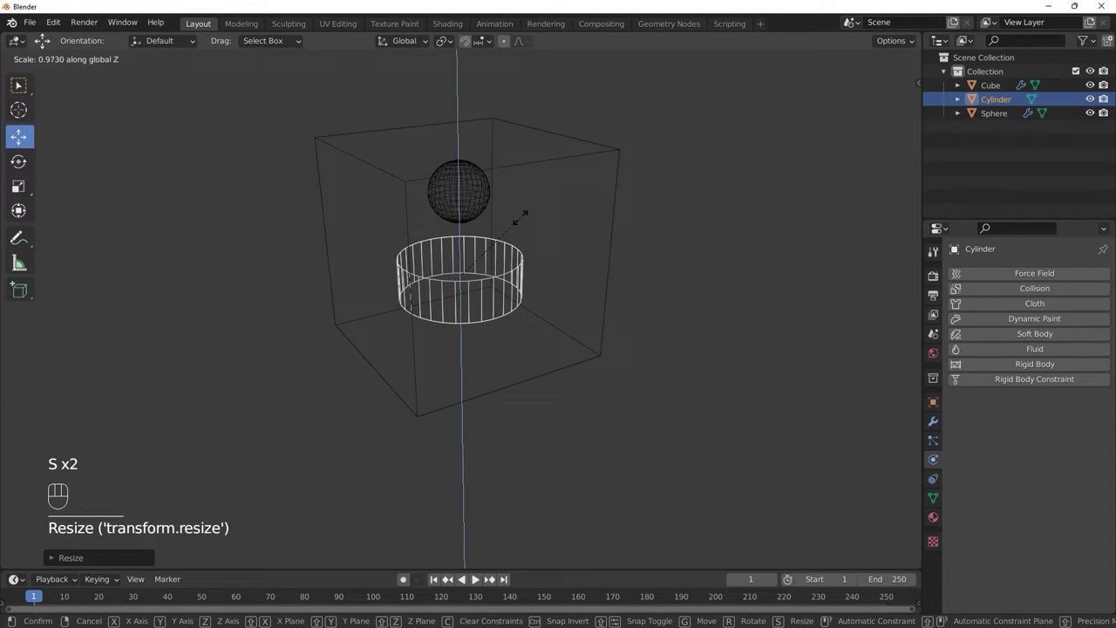
drag(513, 216, 496, 203)
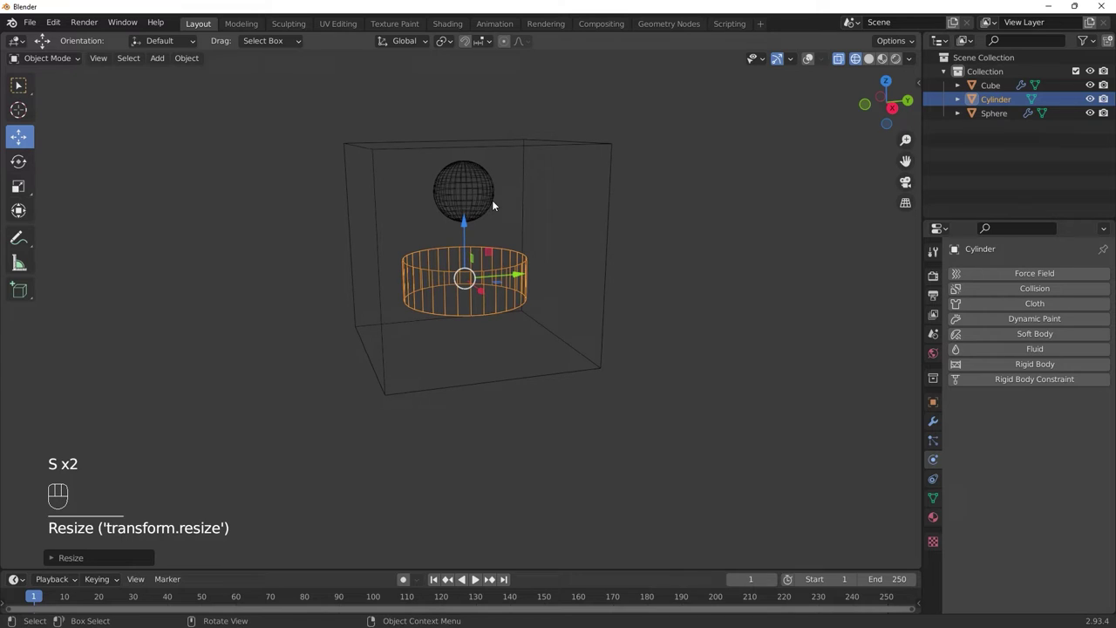
key(/)
Step: Switch to solid shading, then extrude the cylinder's inset top face down to hollow it into a cup
key(z)
click(560, 251)
key(Tab)
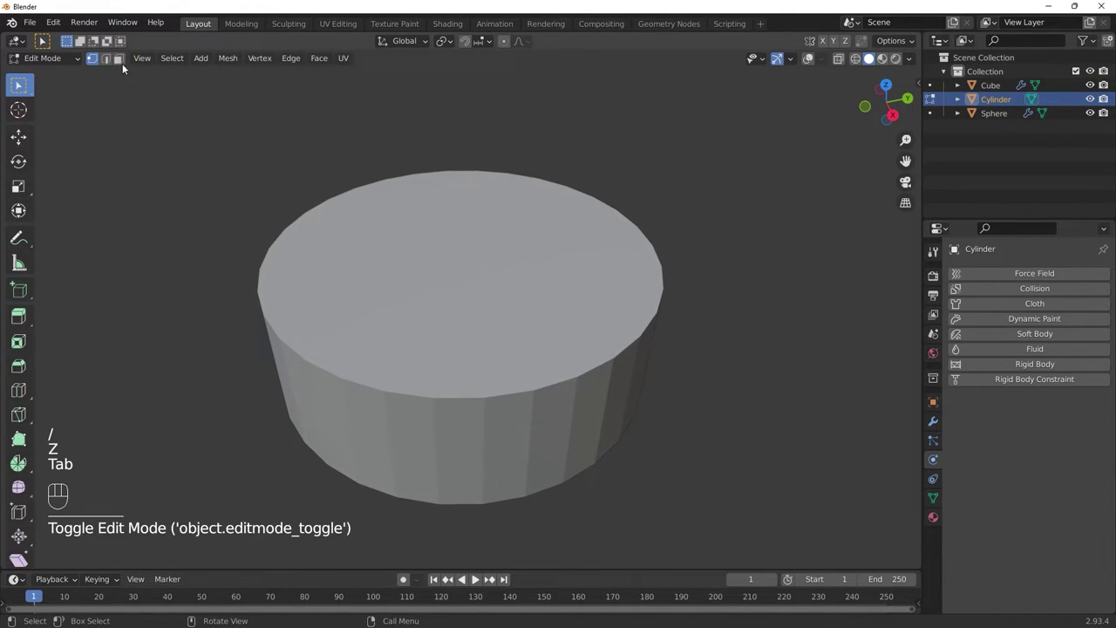
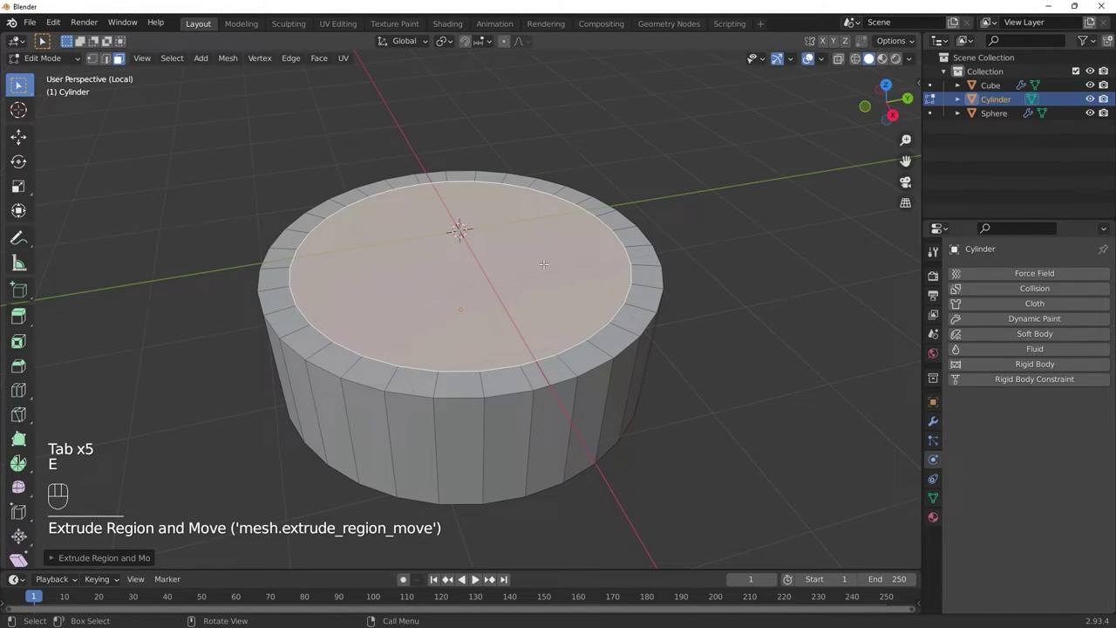
key(e)
key(Tab)
key(/)
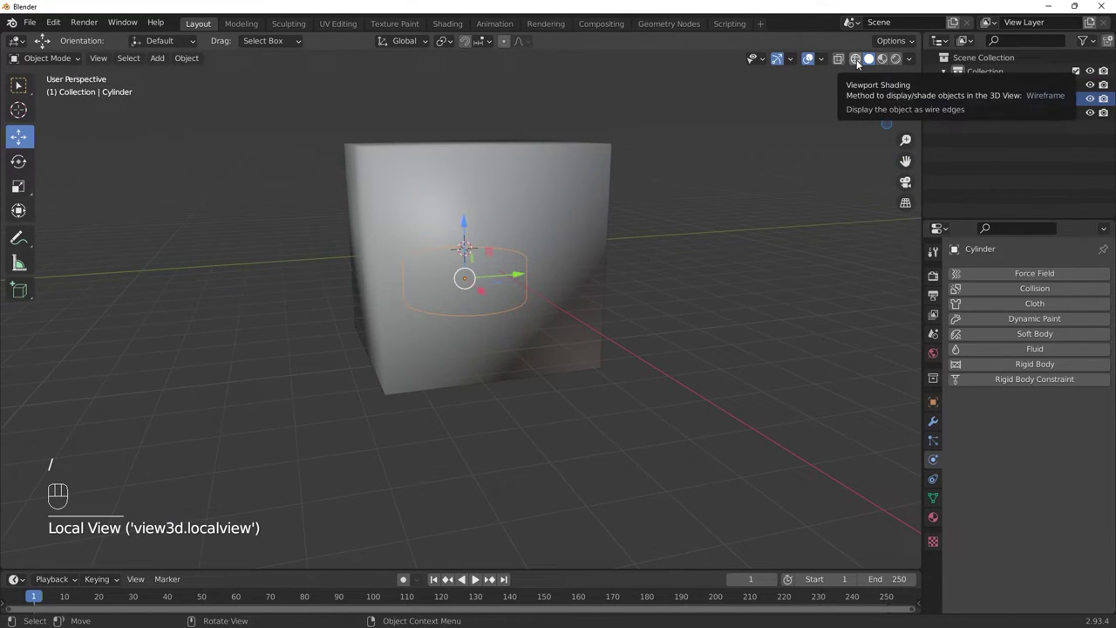
Step: Return to wireframe shading, orbit around the domain and select the hollow cylinder
click(861, 63)
key(z)
key(z)
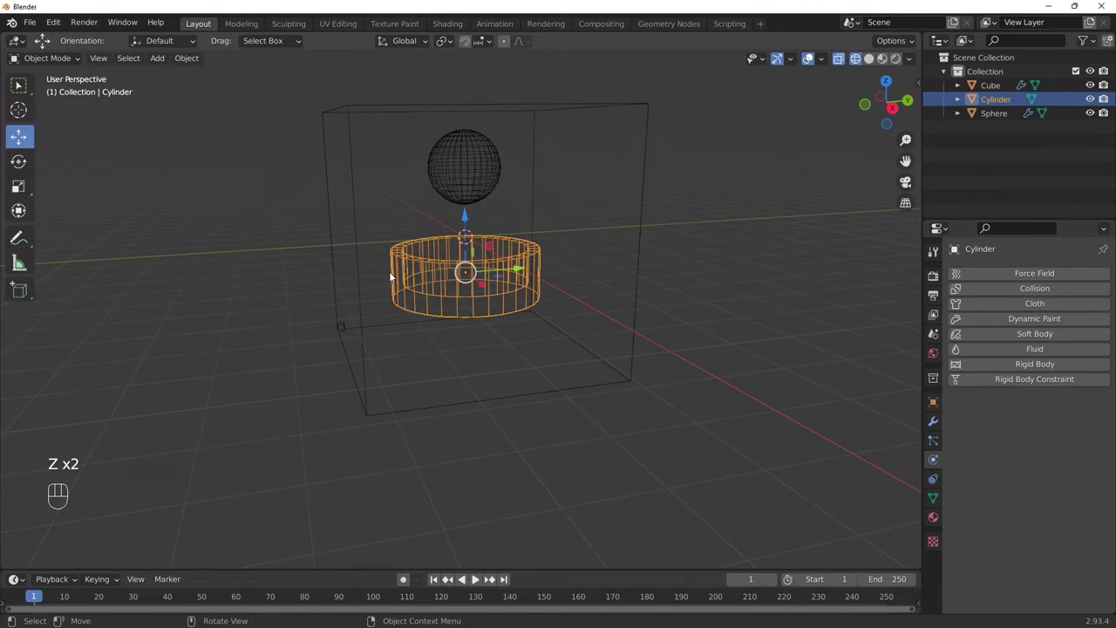
key(alt+a)
drag(420, 301, 432, 313)
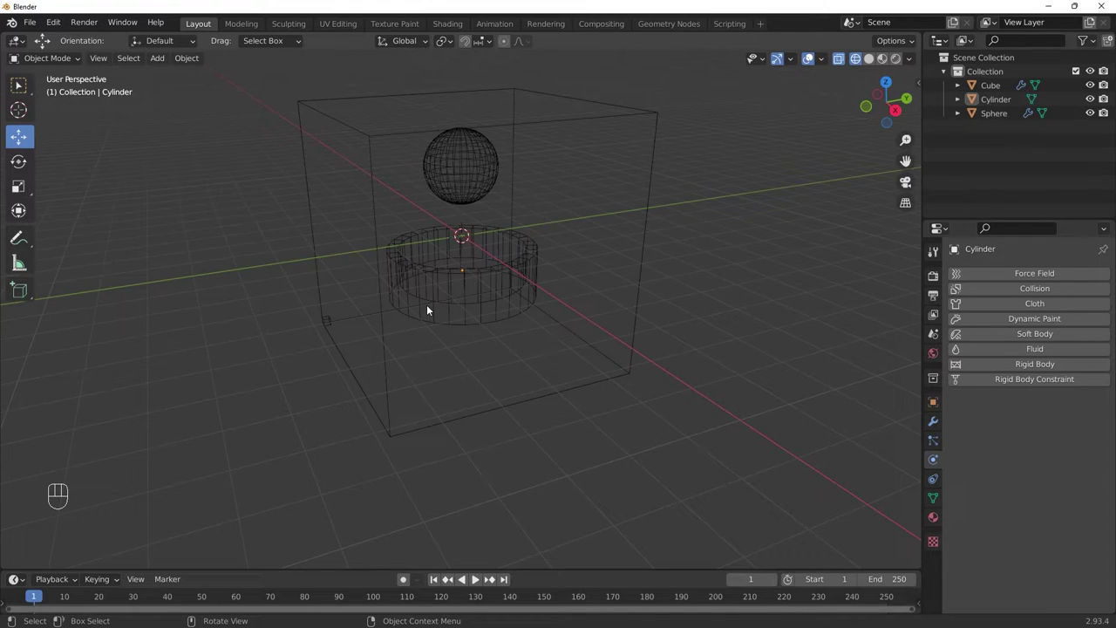
click(443, 309)
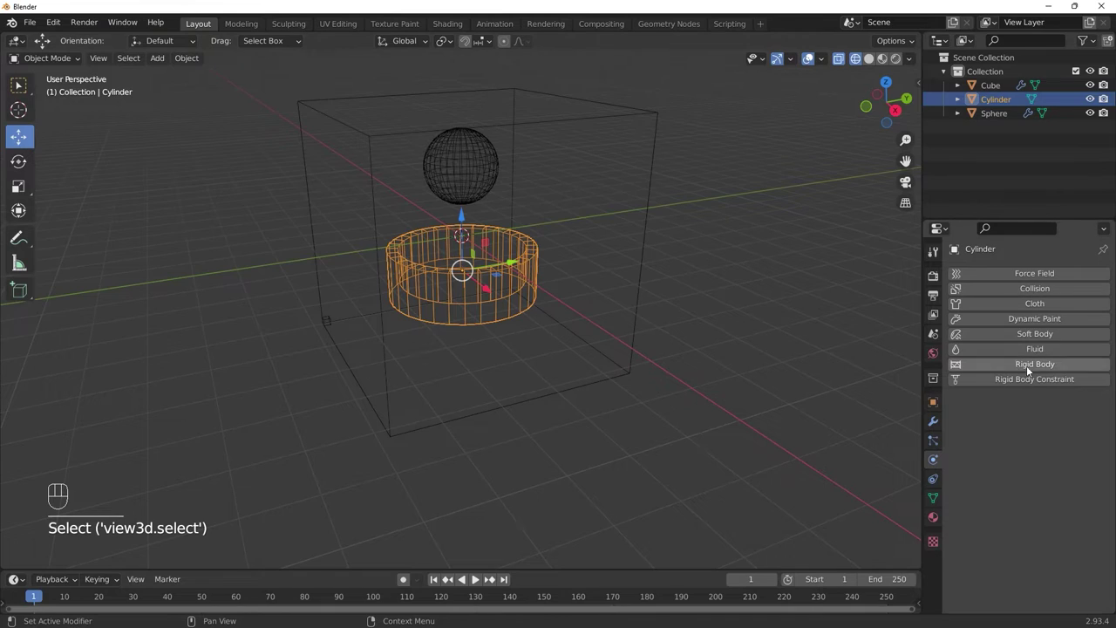
Step: Give the cylinder Fluid physics as a Collision effector, then select the cube domain
click(1019, 354)
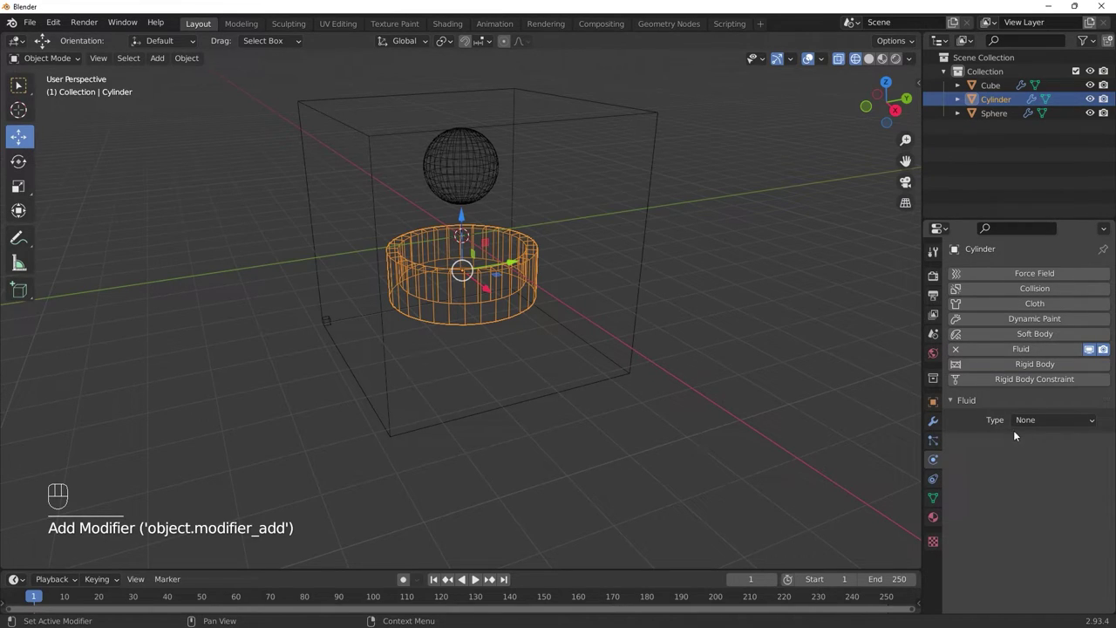
drag(1067, 423, 1073, 483)
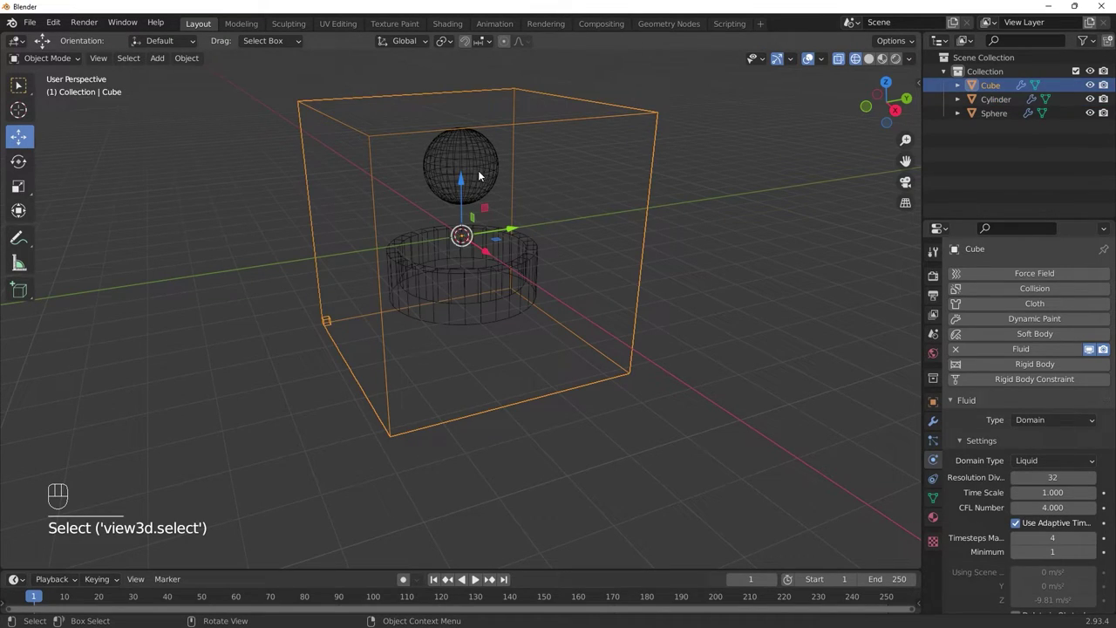
click(479, 173)
click(526, 284)
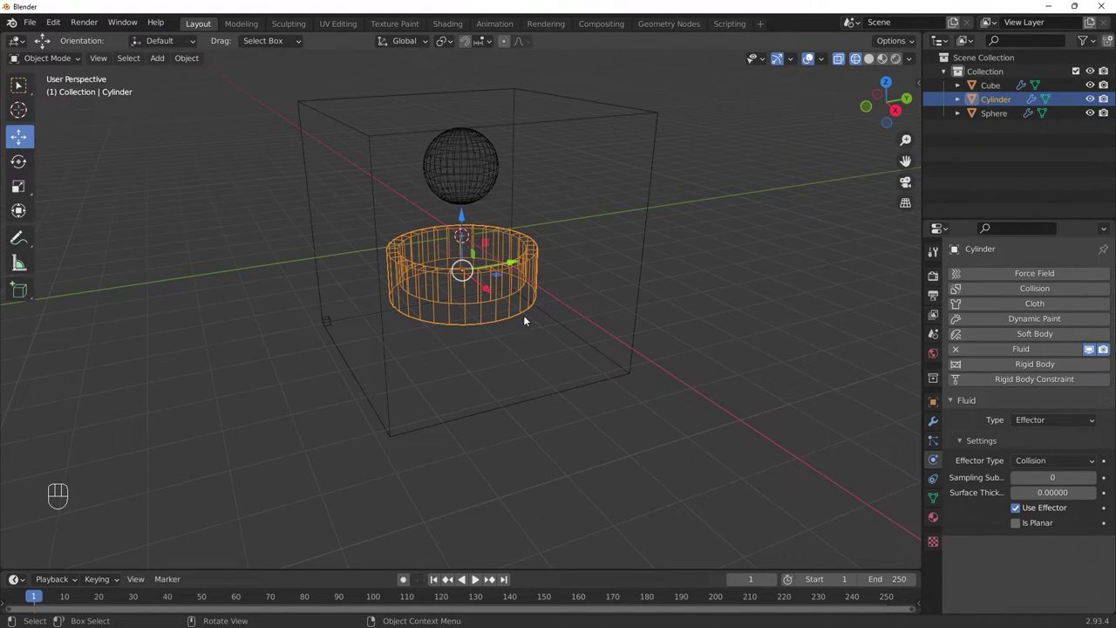
click(439, 583)
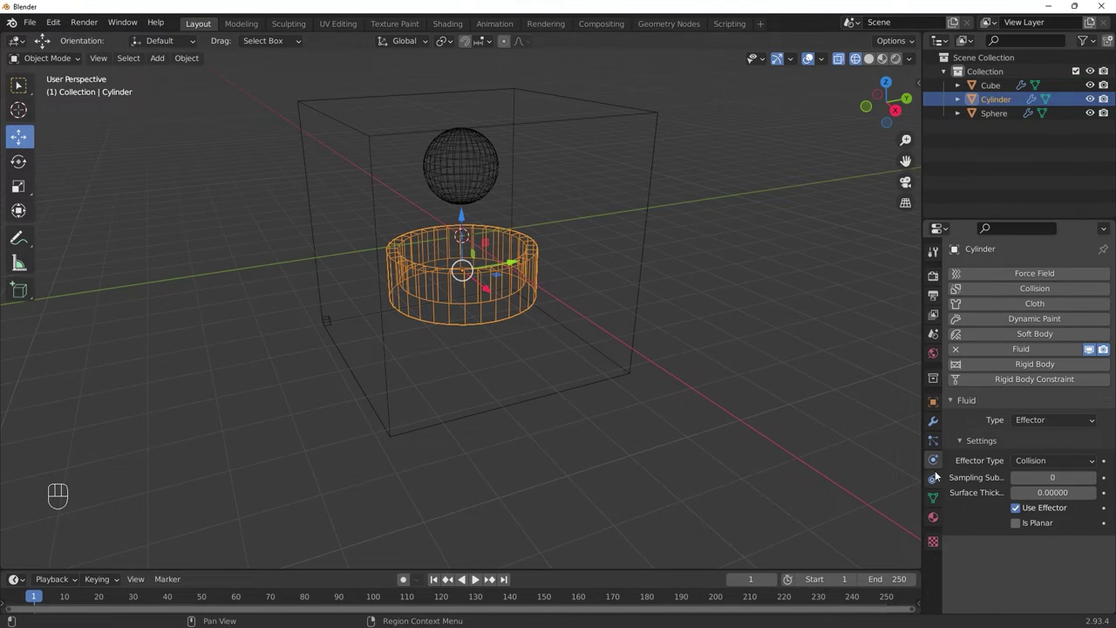
click(334, 322)
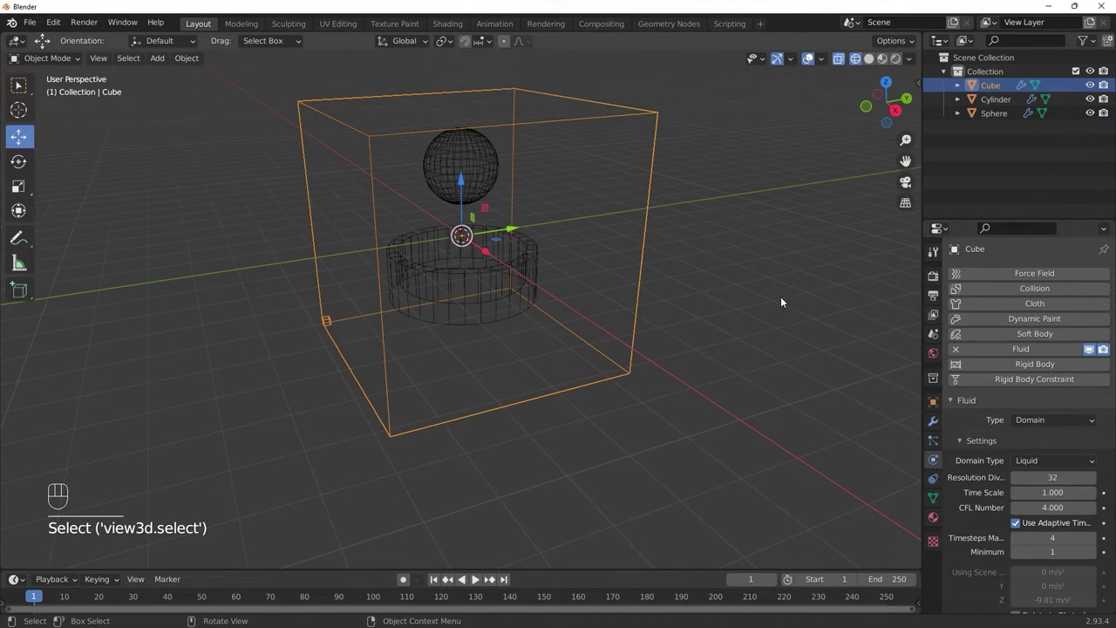
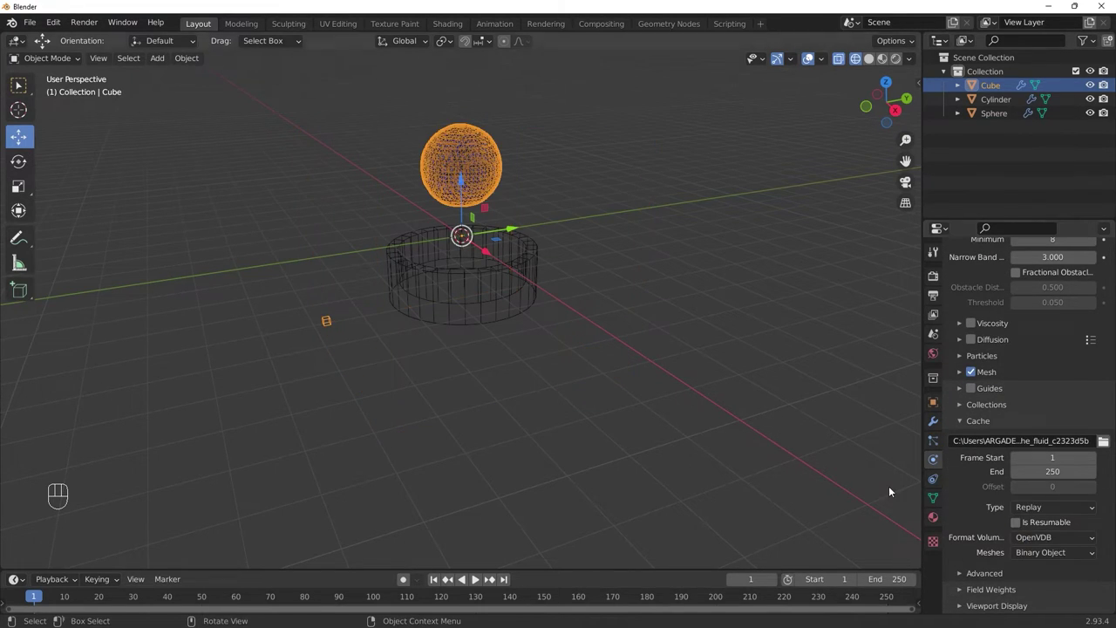
Step: Show the scene in material preview and play the simulation, orbiting around the filling container
key(z)
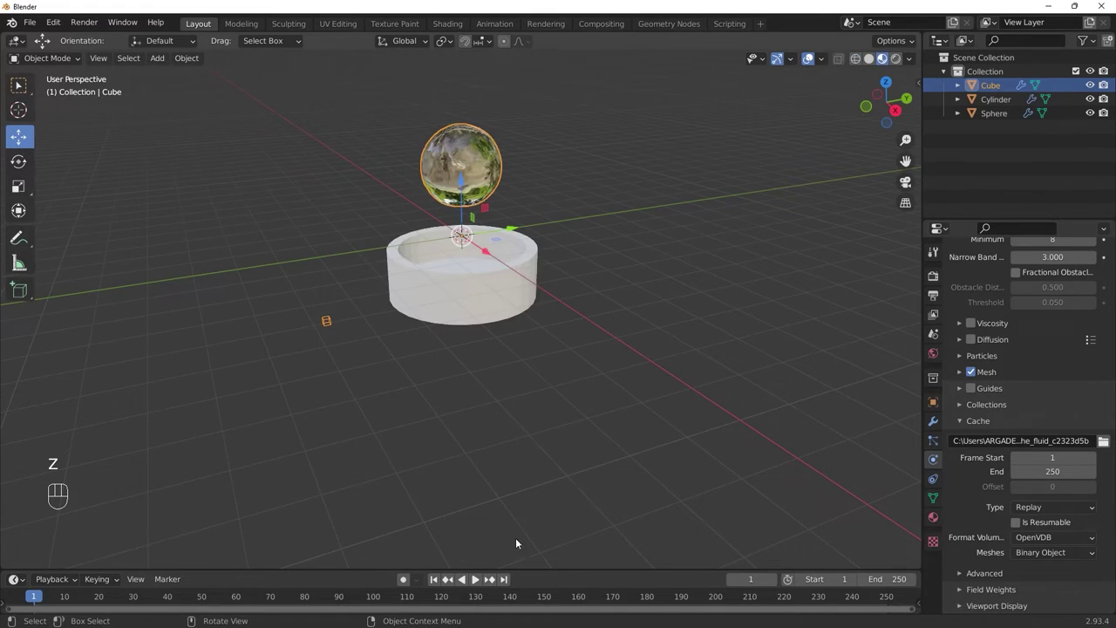
click(484, 587)
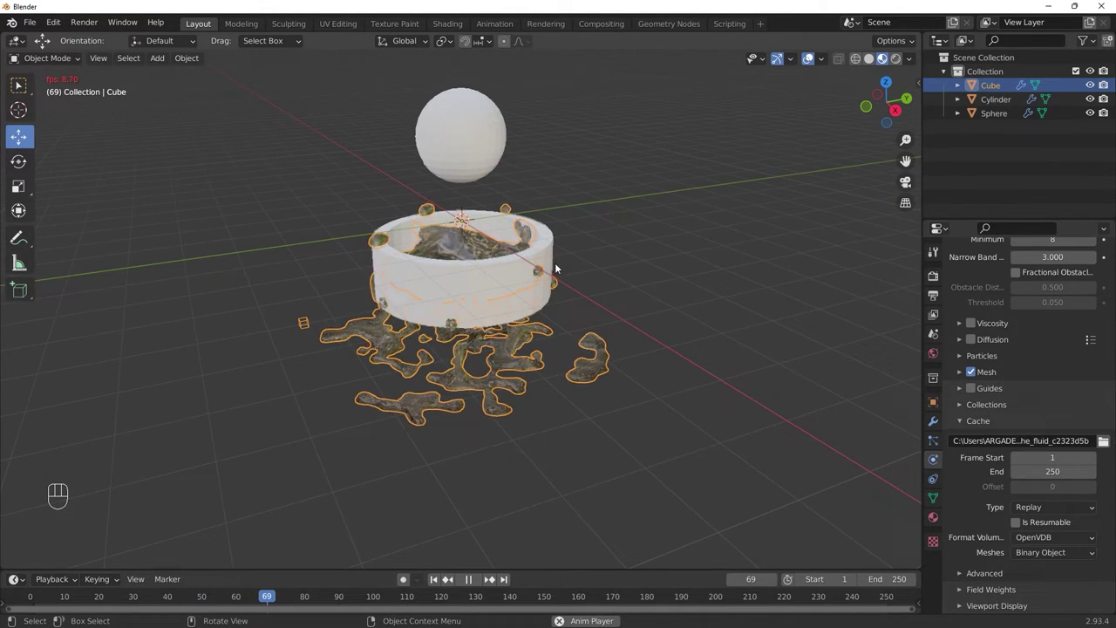
drag(577, 286, 585, 304)
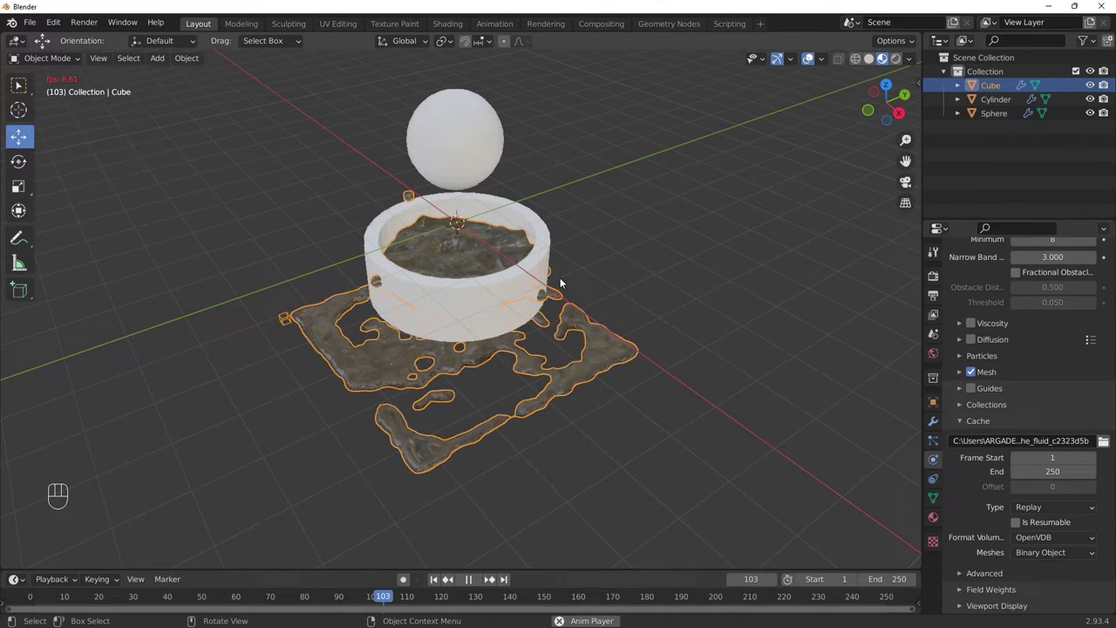
drag(563, 276, 640, 192)
drag(816, 56, 802, 87)
drag(746, 157, 741, 152)
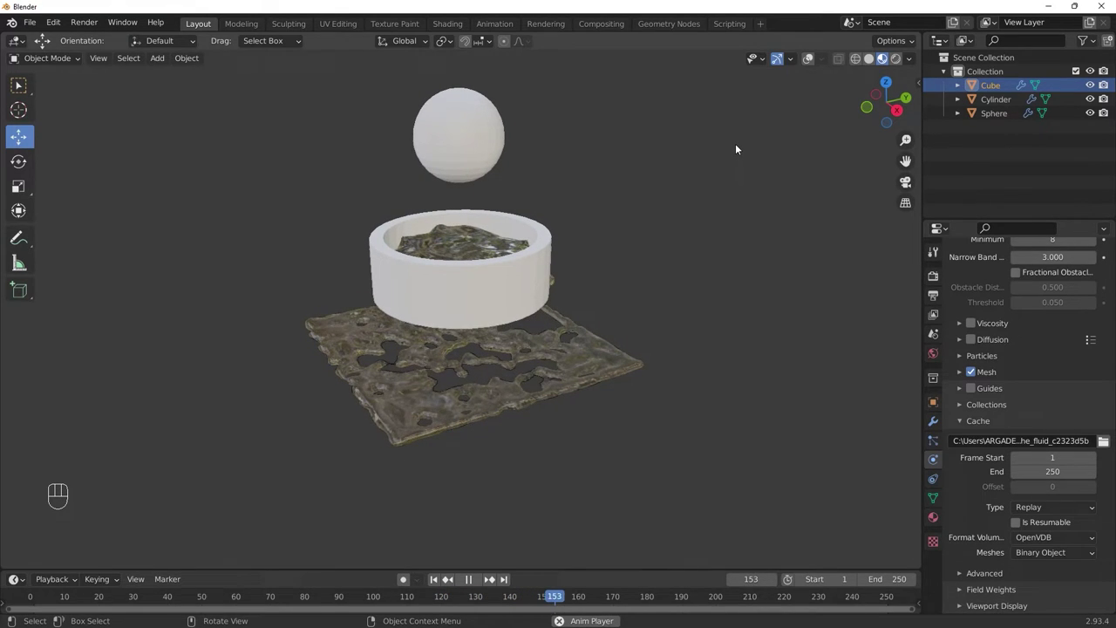
drag(594, 213, 619, 193)
Step: Stop playback and return the animation to frame 1
key(space)
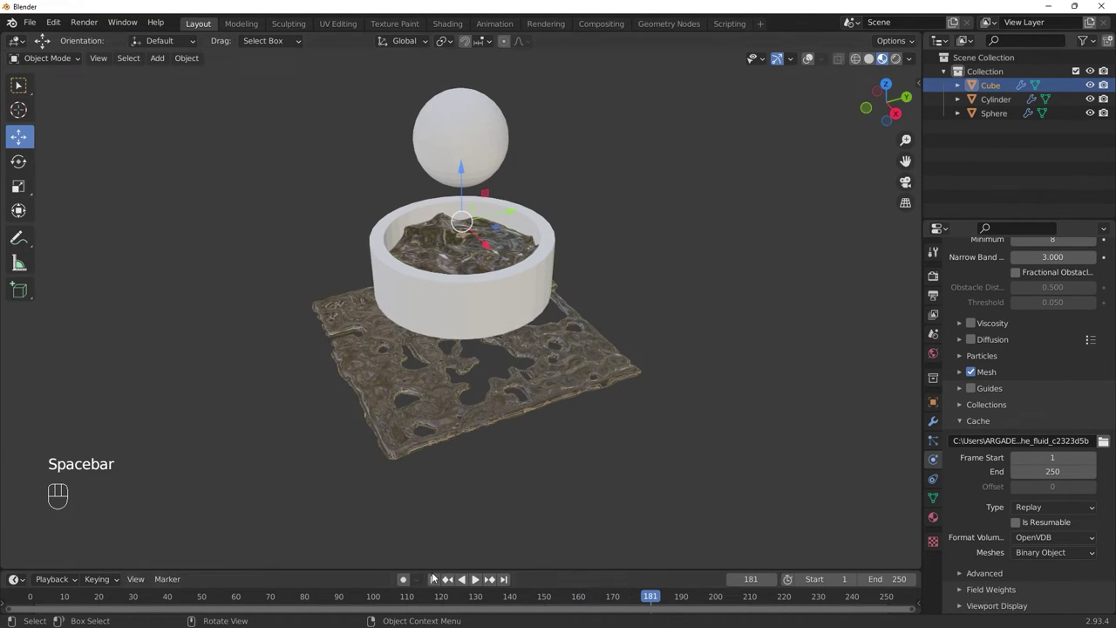
click(438, 583)
middle_click(560, 391)
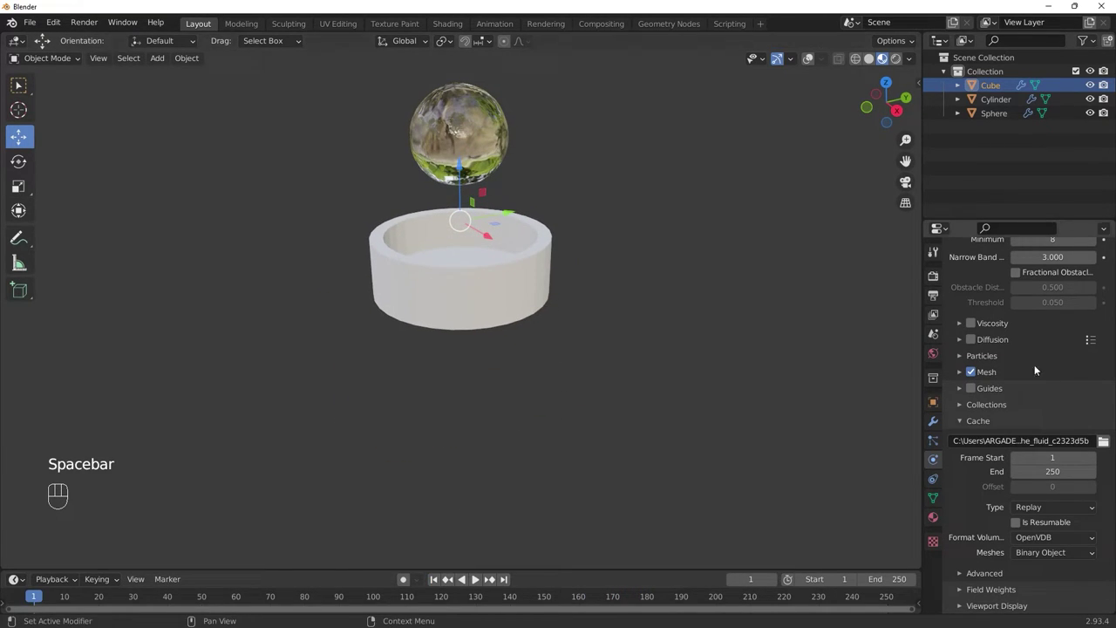
Step: Set the sphere's flow behavior to Inflow, then reselect the cube domain
click(496, 143)
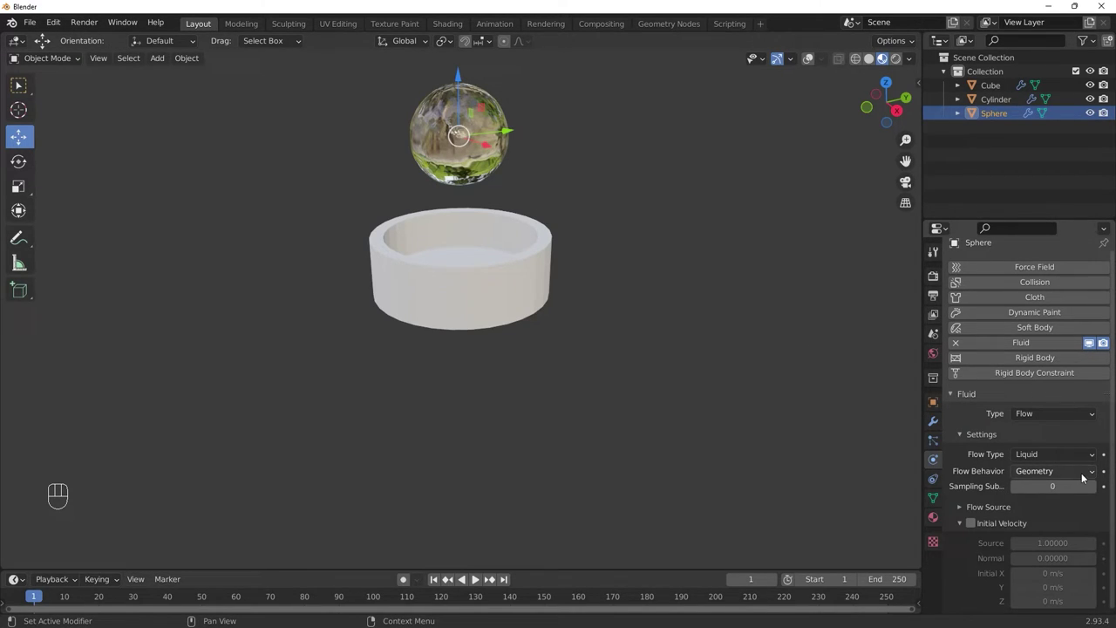
drag(1085, 476, 1080, 492)
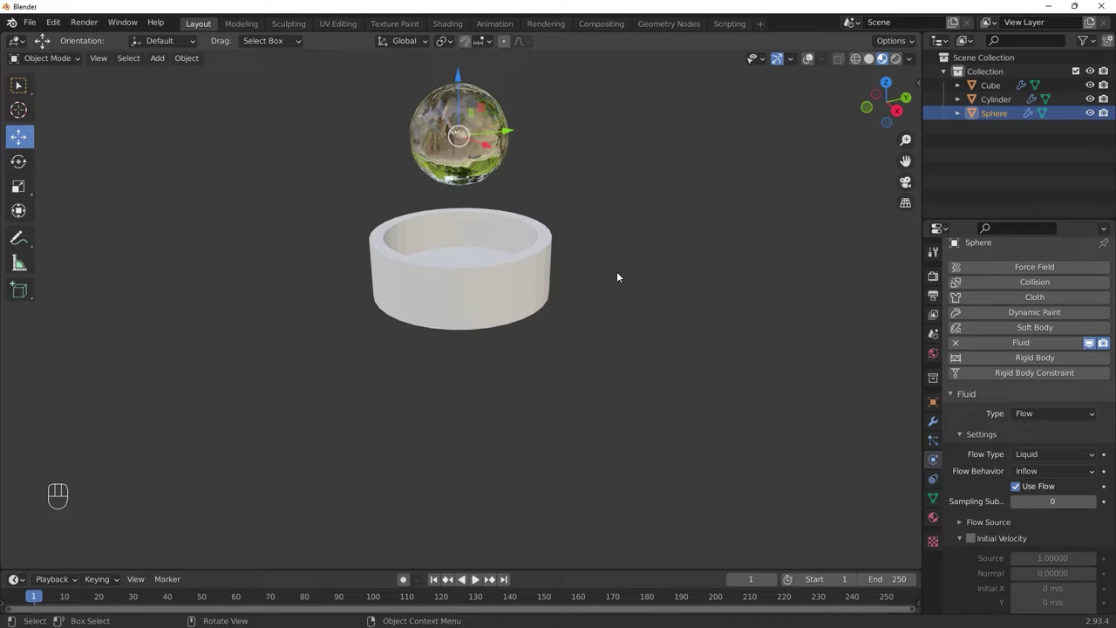
middle_click(595, 283)
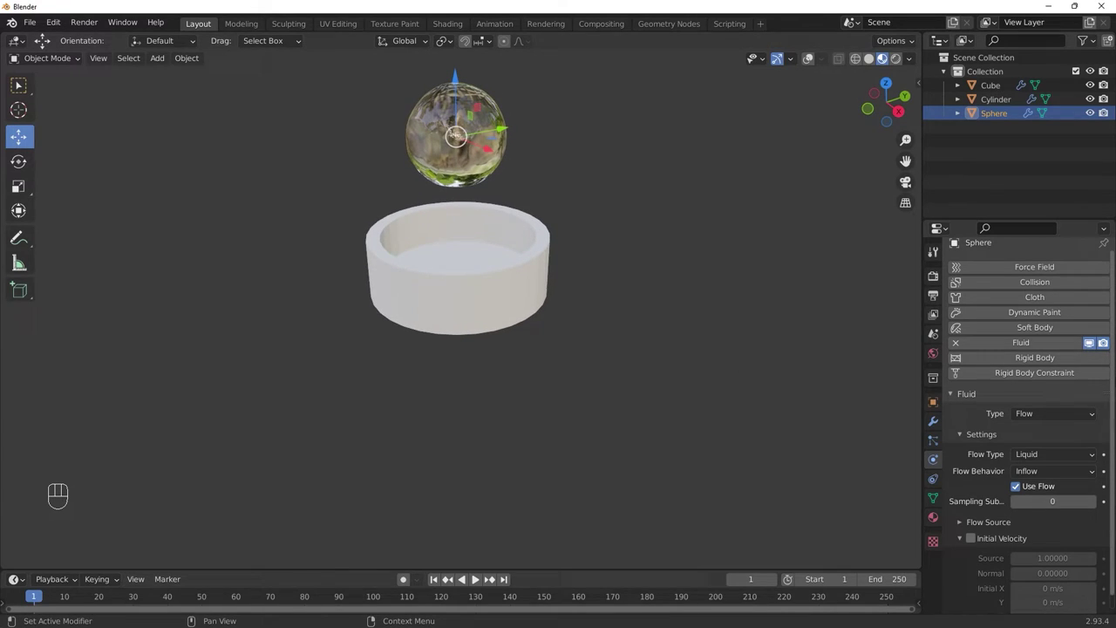
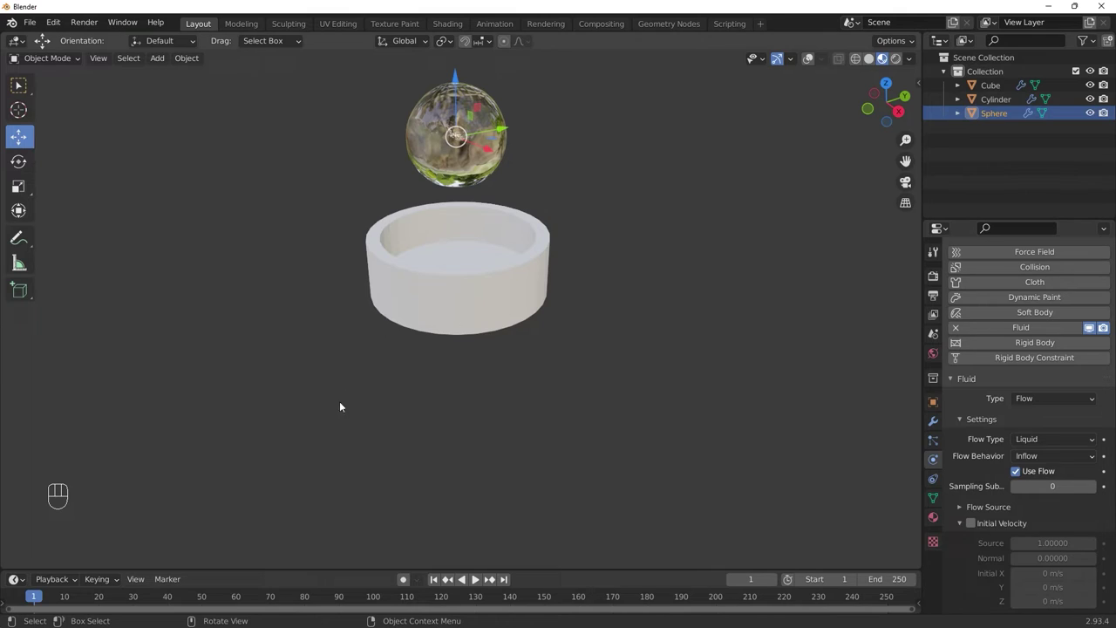
click(1004, 92)
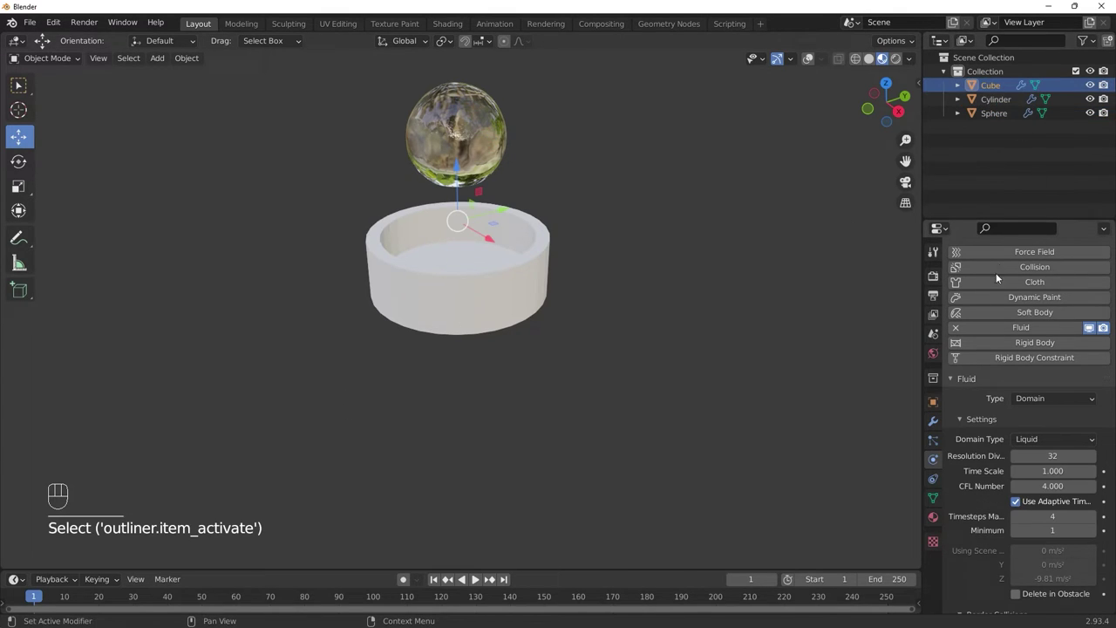
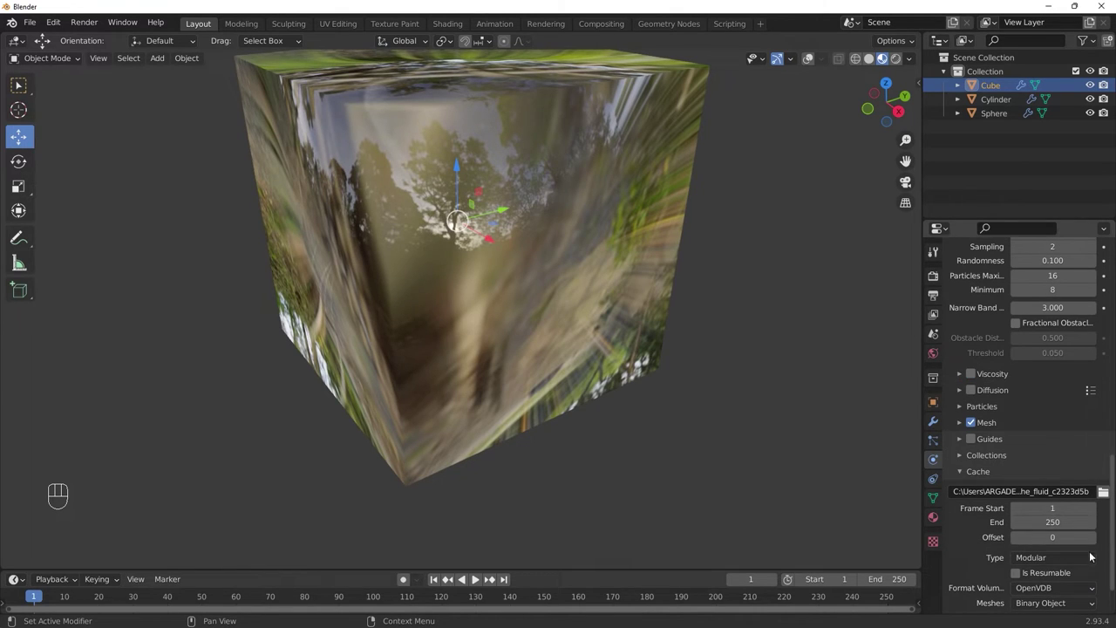
Step: Set the domain cache to Replay, play the flooding inflow simulation, then stop and return to frame 1
drag(1090, 560, 1055, 547)
click(480, 586)
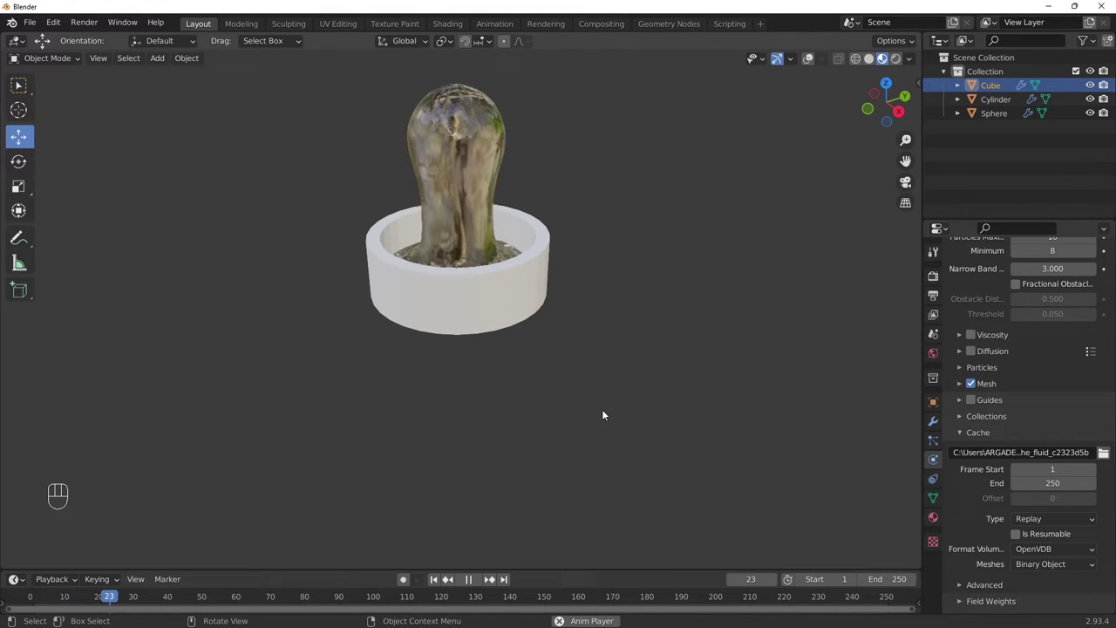
drag(643, 422, 650, 397)
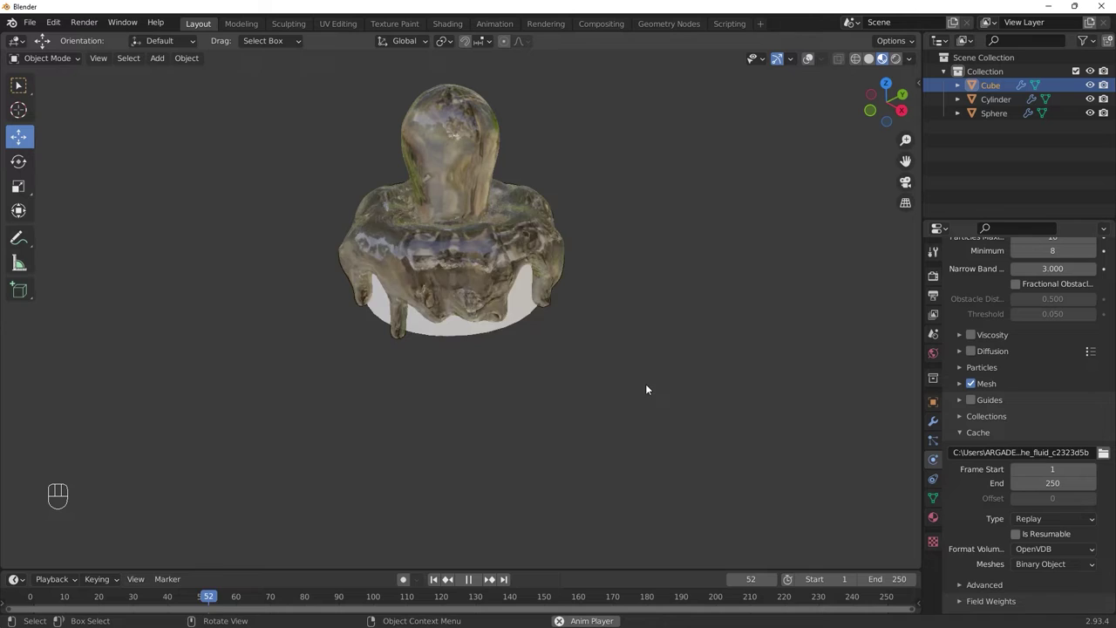
drag(656, 406, 656, 420)
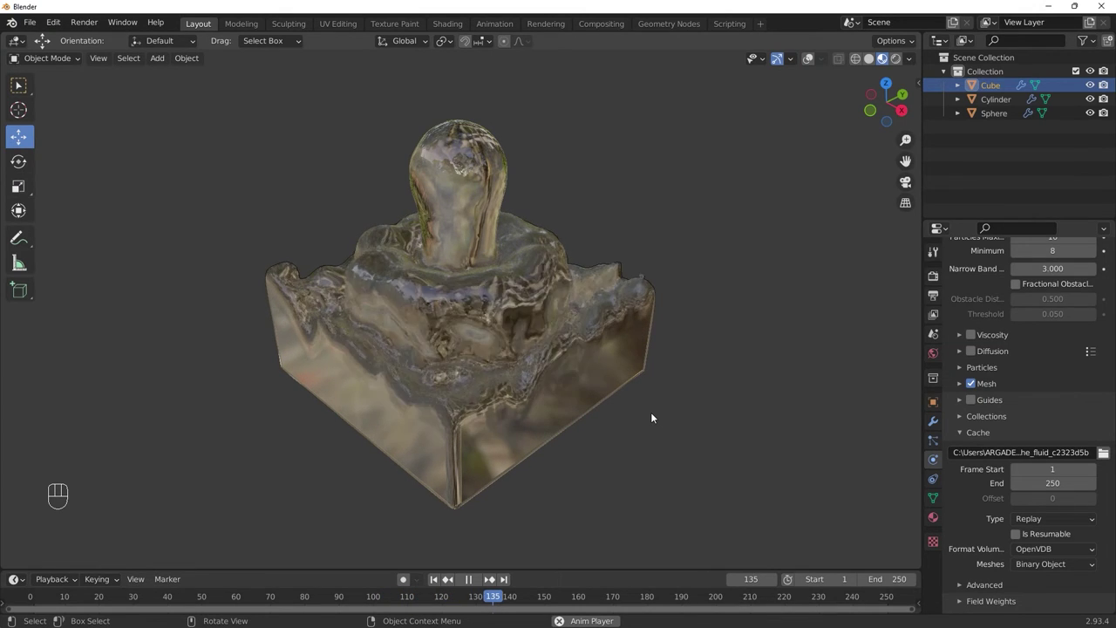
key(space)
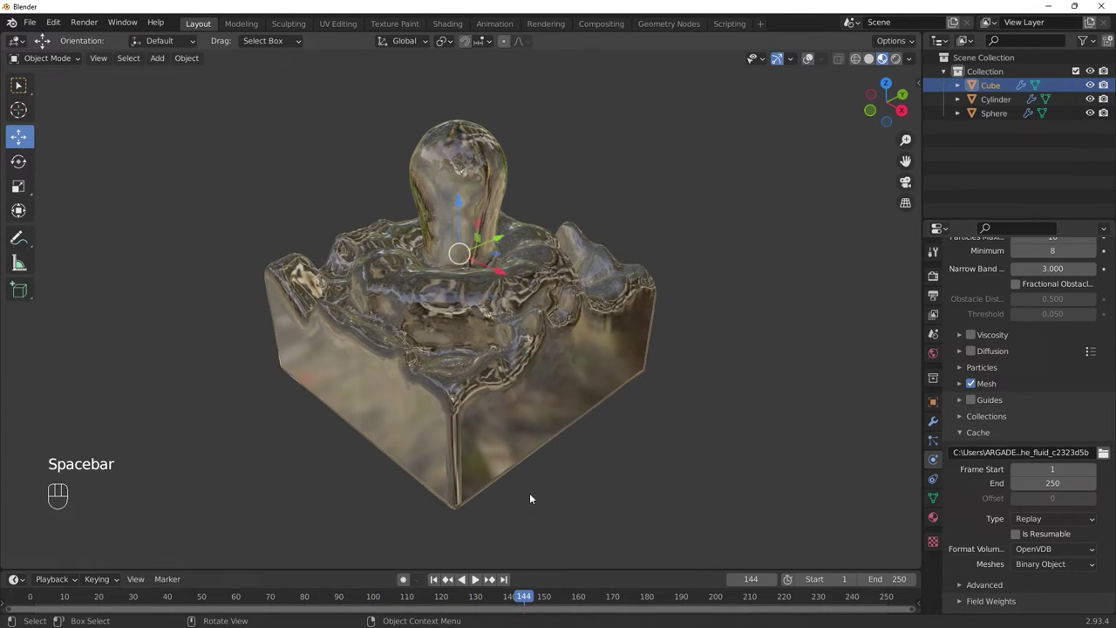
click(434, 587)
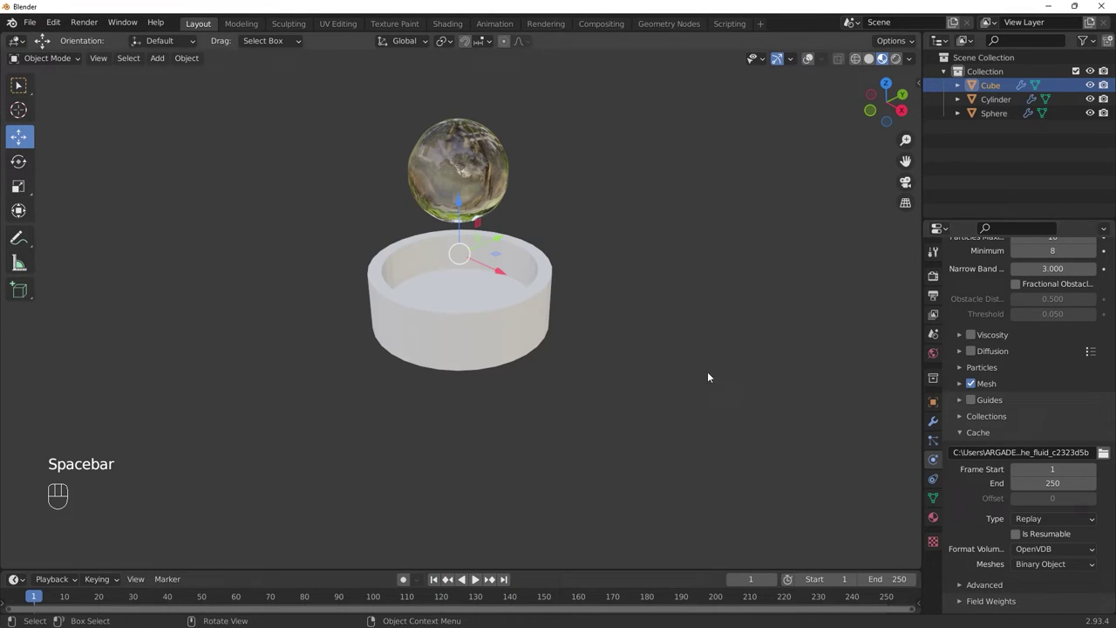
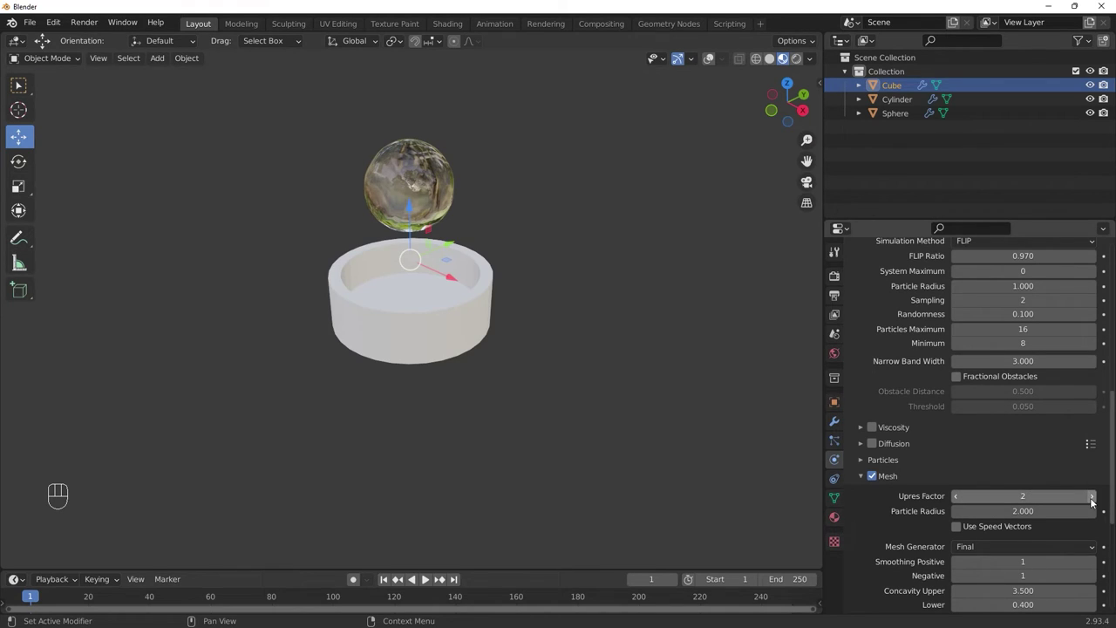
Step: Raise the liquid mesh Upres Factor from 2 to 4
click(1097, 506)
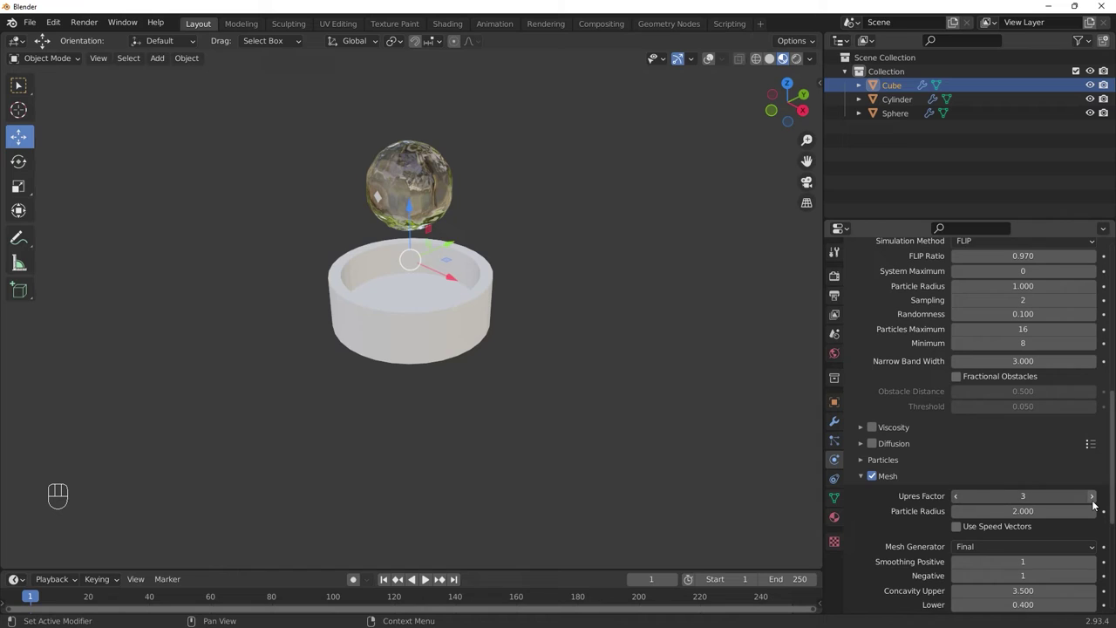
click(1097, 507)
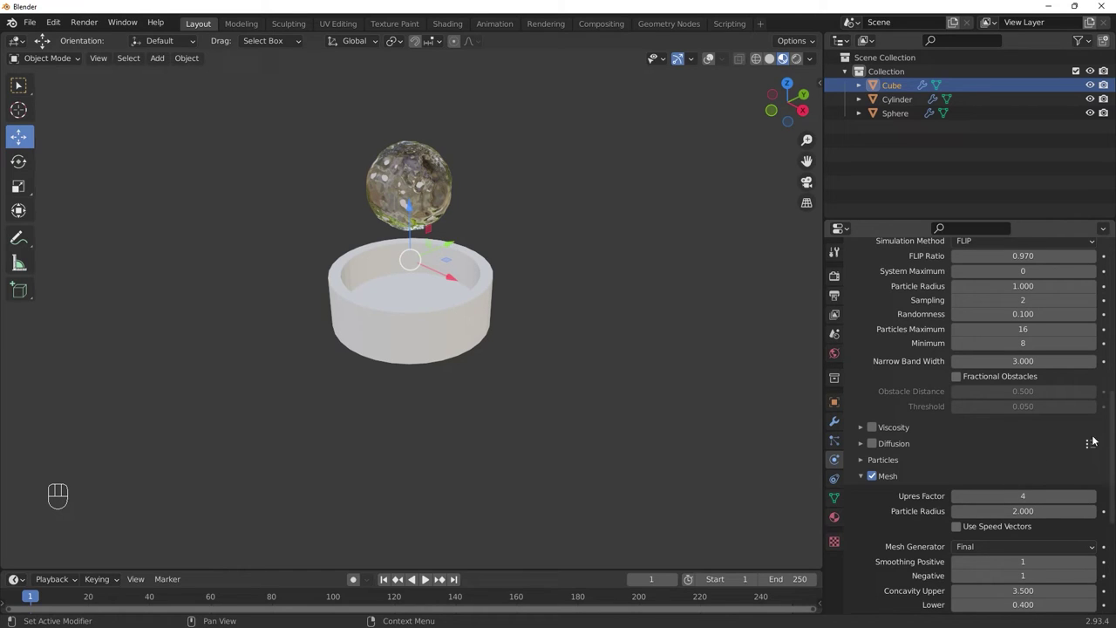
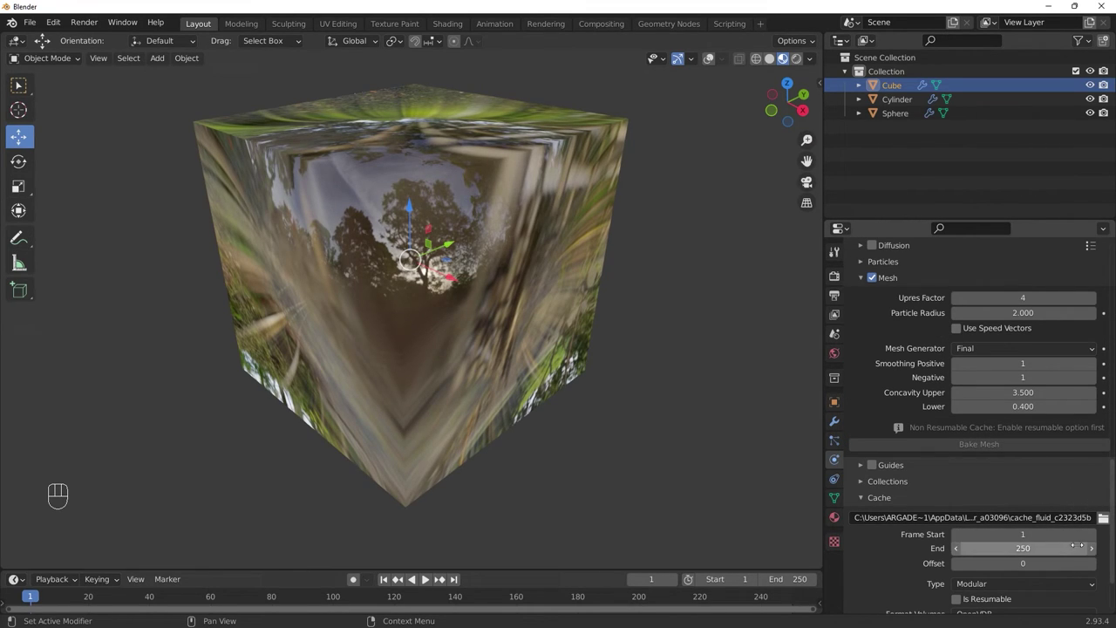
Step: Switch the domain cache back to Replay and play the finer-mesh simulation
drag(1060, 591, 935, 572)
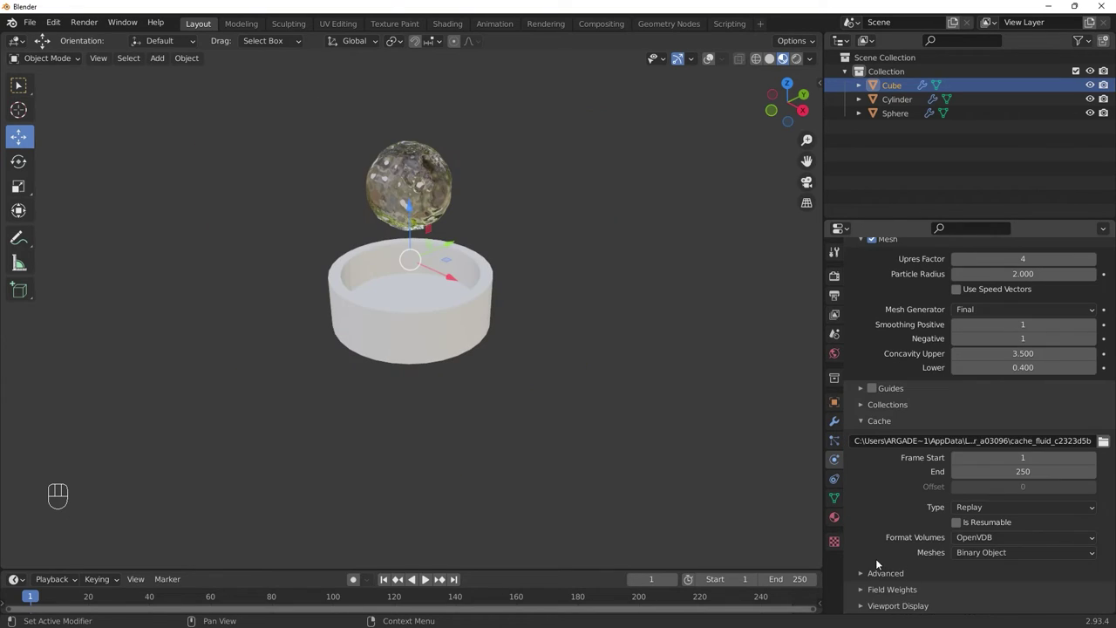
click(430, 579)
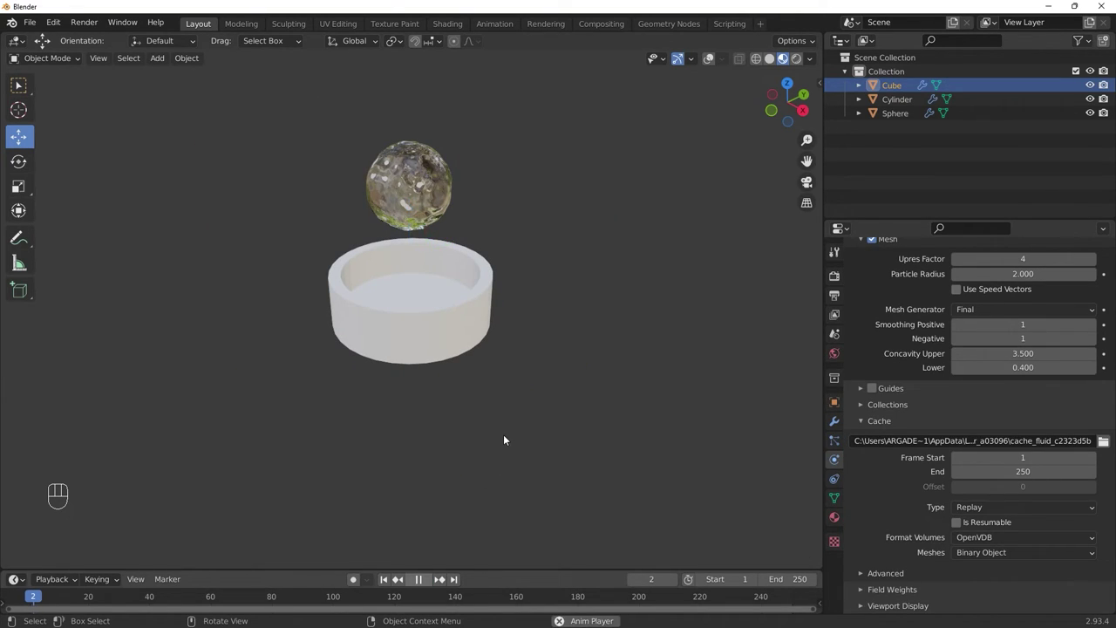
drag(523, 446, 522, 446)
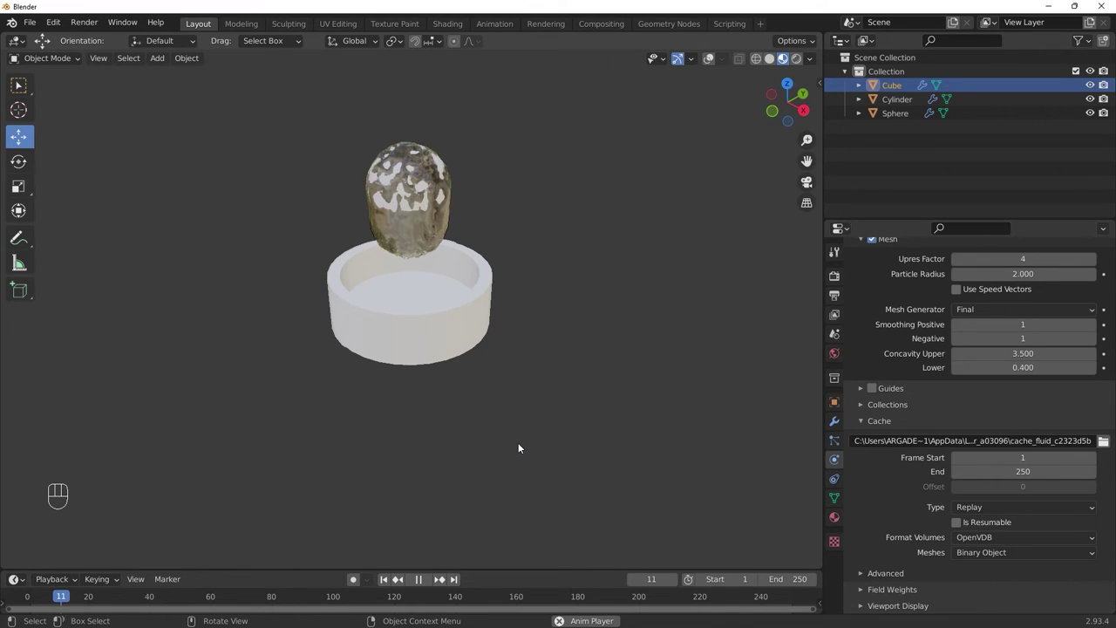